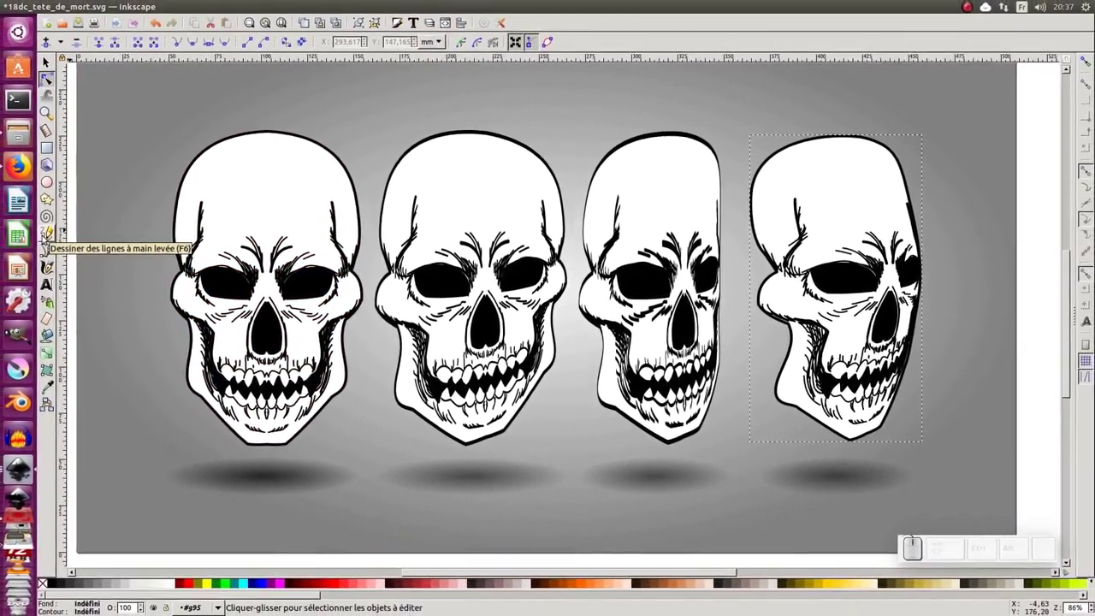
Select the first skull and show its path effects list (Reflet miroir).
click(53, 63)
click(249, 197)
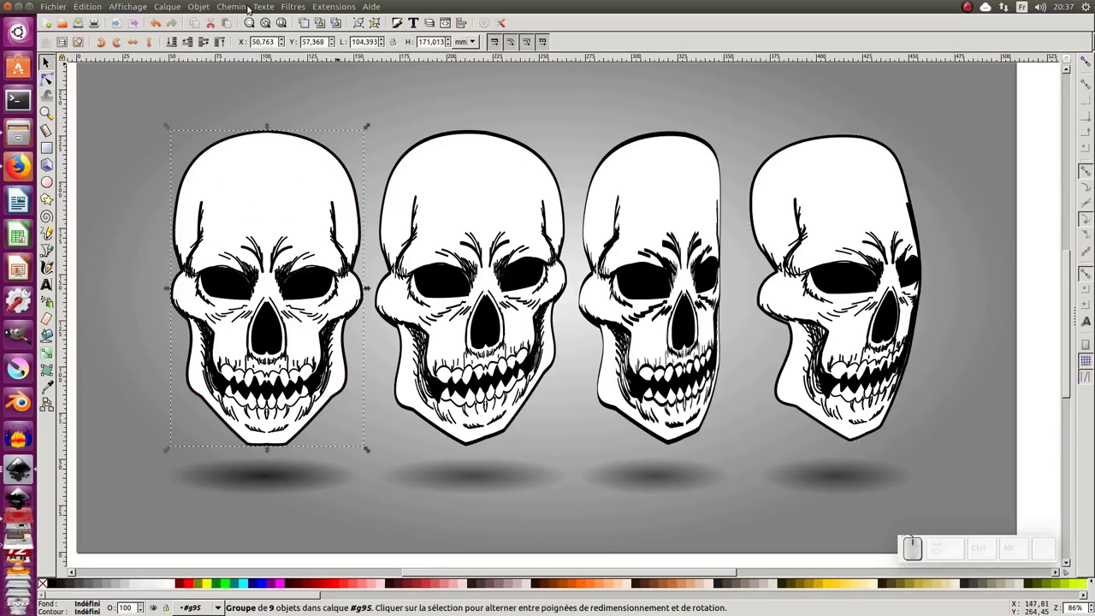
click(242, 8)
click(247, 284)
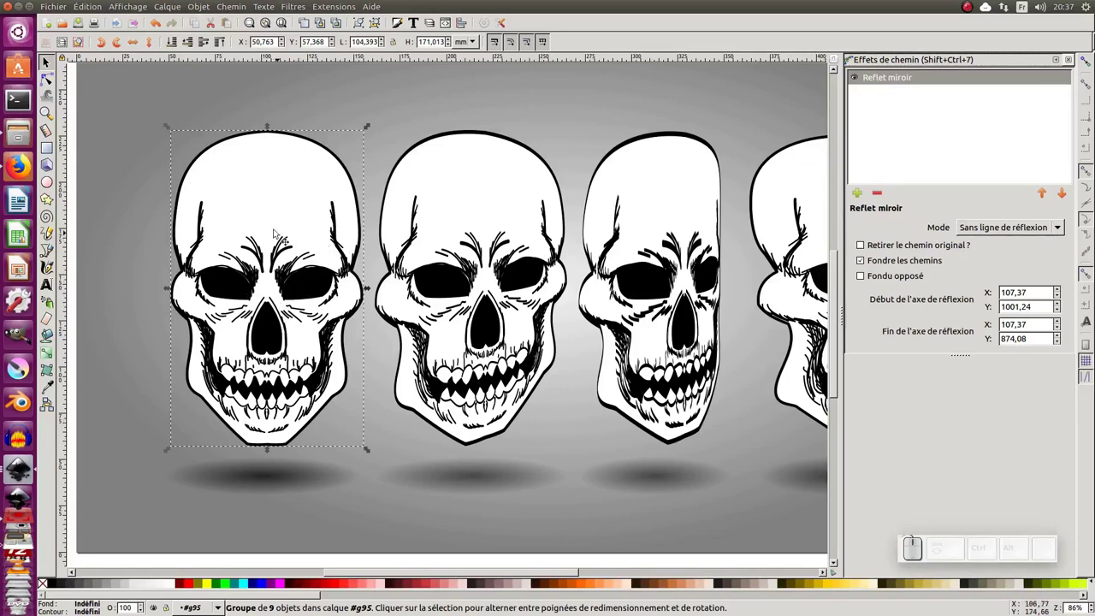
Inspect the second and third skulls' perspective and envelope effects, then node-edit the fourth.
click(475, 310)
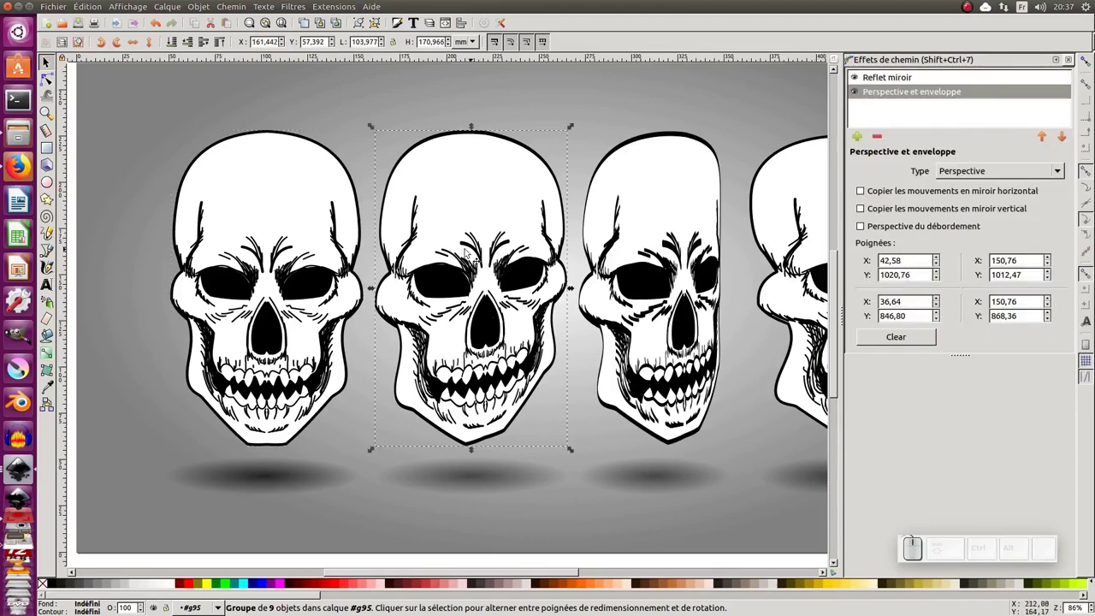
click(680, 289)
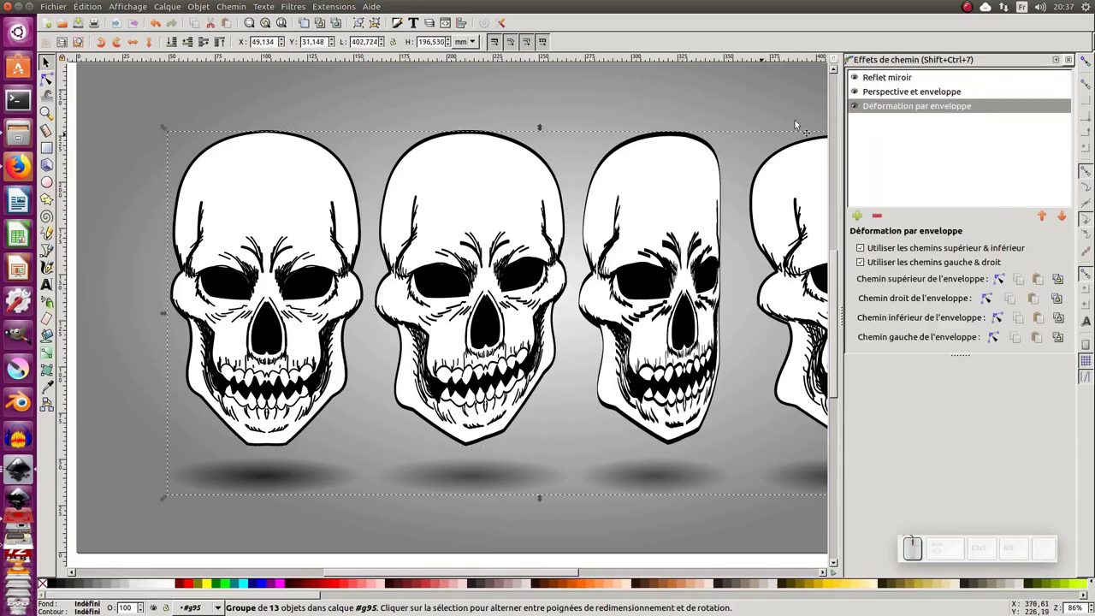
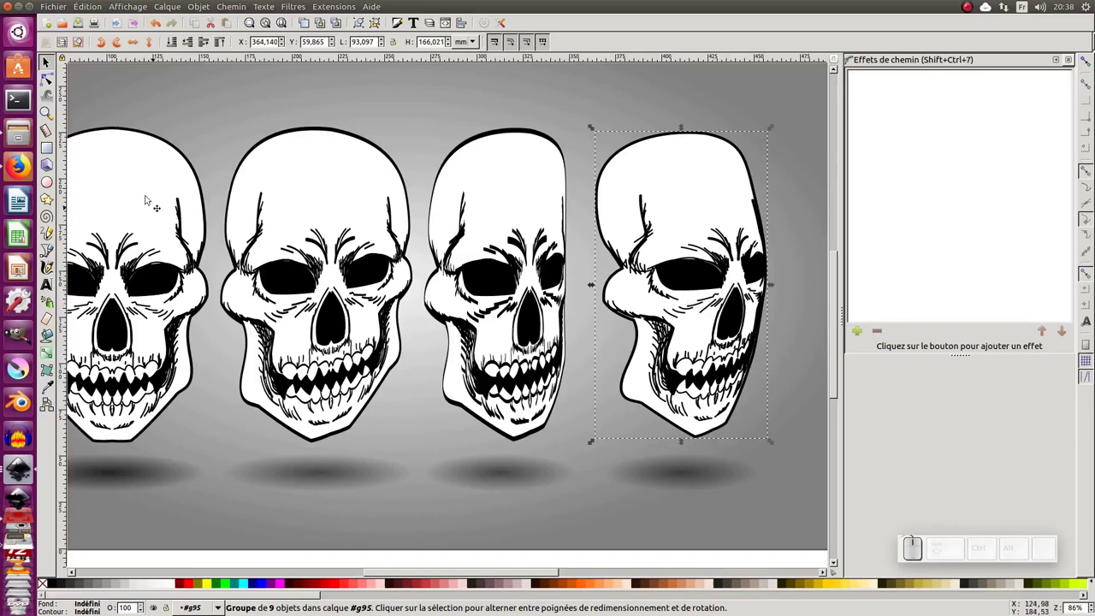
click(59, 79)
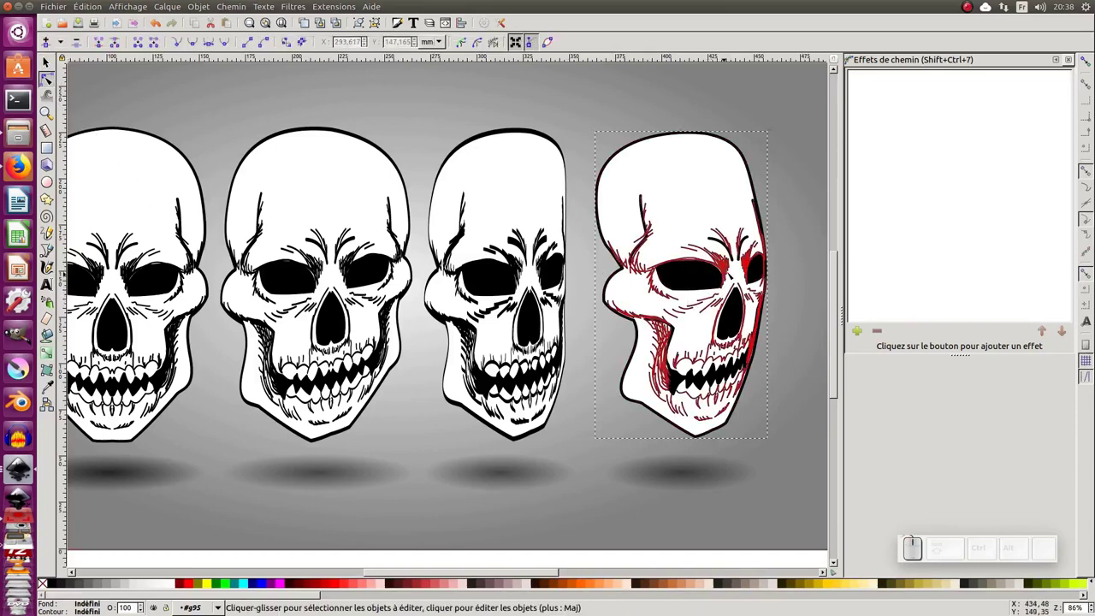
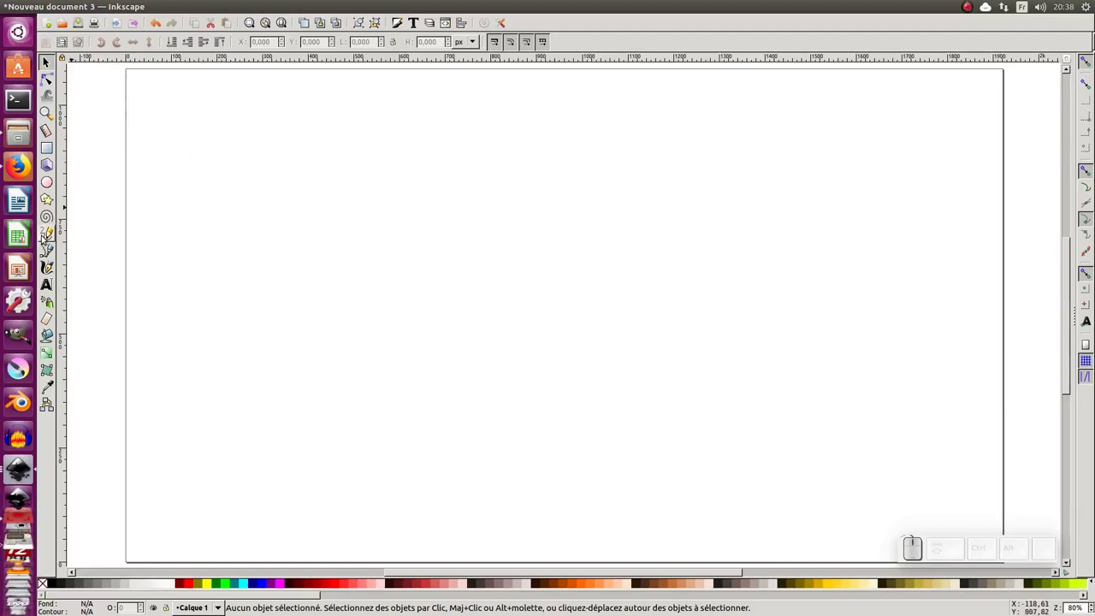
Switch to the Pencil tool with smoothing 50 and stroke shape Aucune.
click(47, 237)
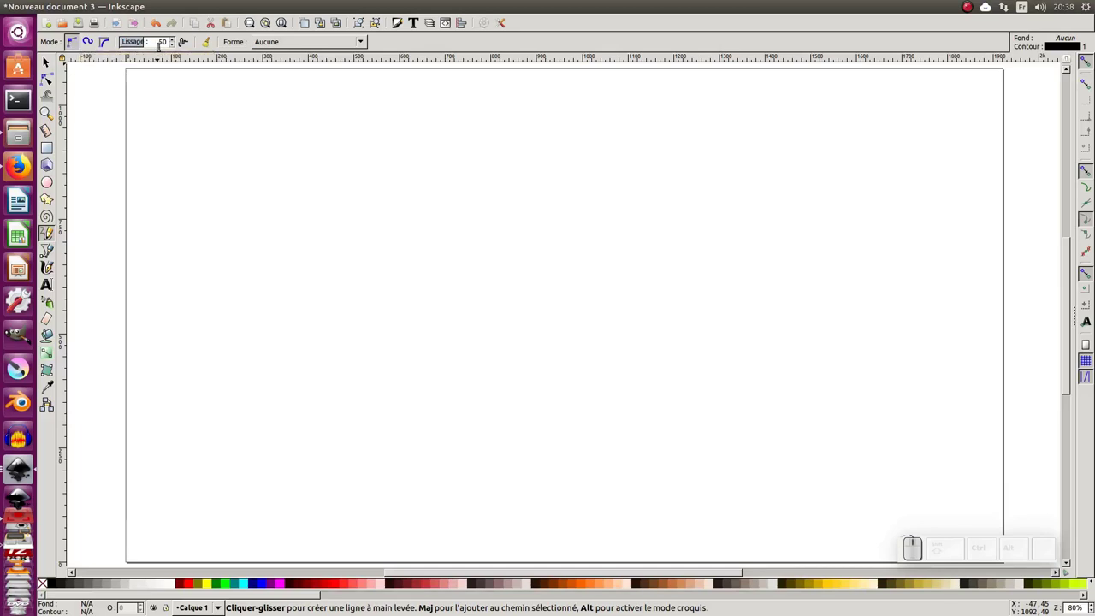
click(276, 44)
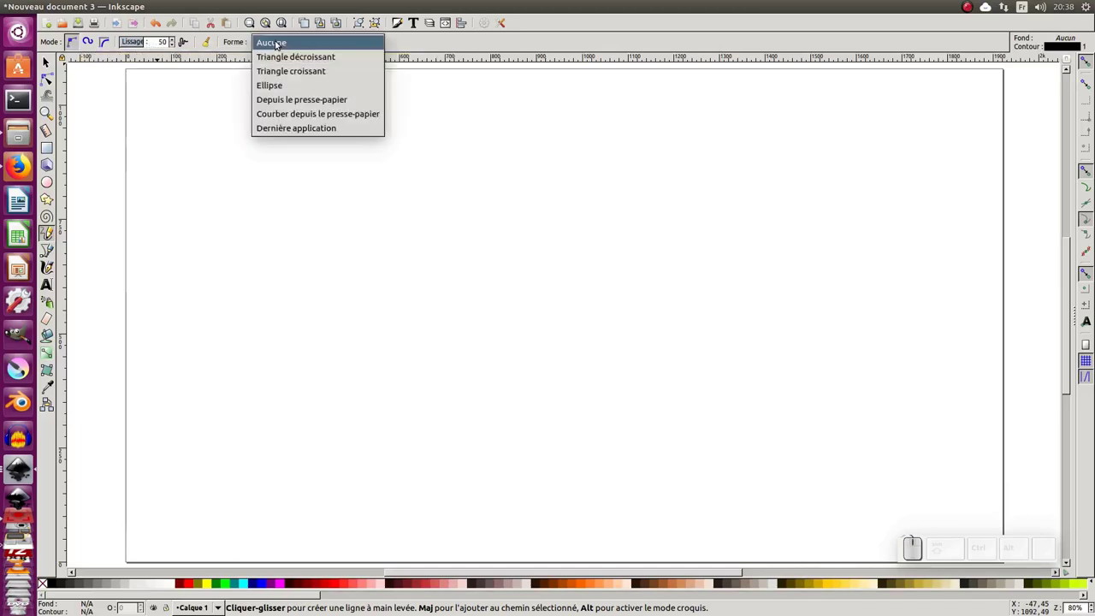
click(277, 44)
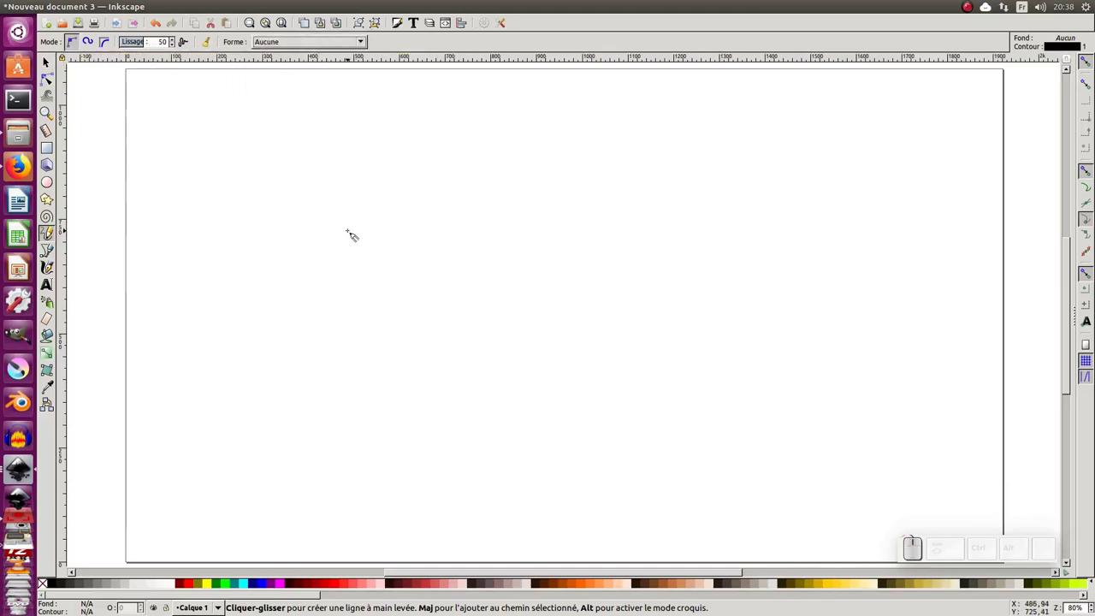
Place trial starting points for the outline and undo them.
click(318, 228)
key(ctrl+z)
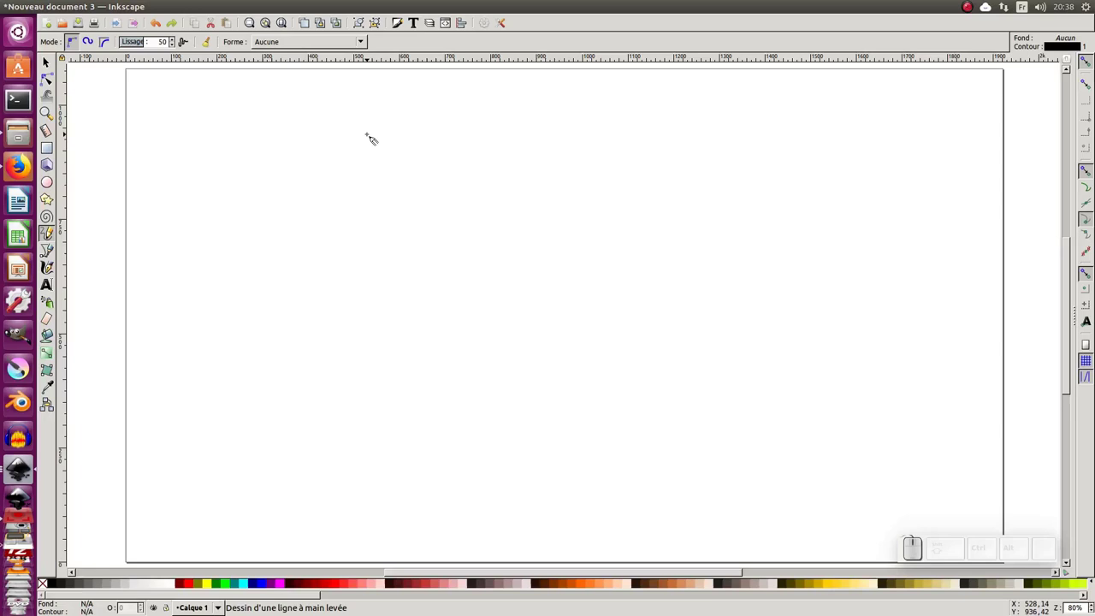
click(370, 120)
key(ctrl+z)
Draw the left half of the head freehand from the cranium top down the side.
drag(390, 116, 333, 173)
key(ctrl+z)
drag(393, 106, 316, 260)
drag(318, 219, 340, 277)
drag(318, 248, 332, 288)
drag(328, 282, 339, 340)
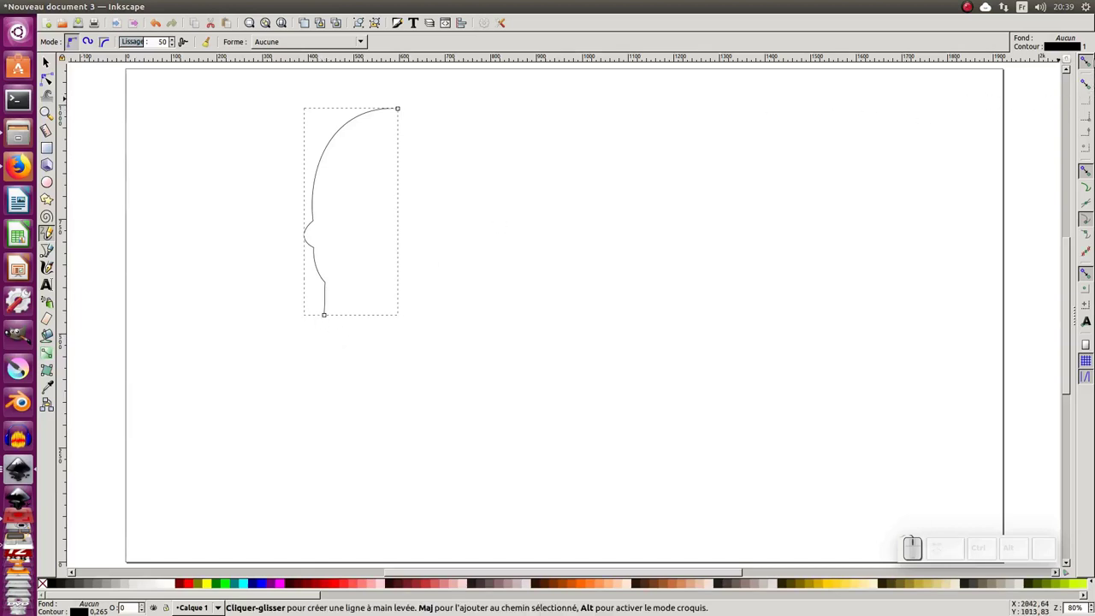
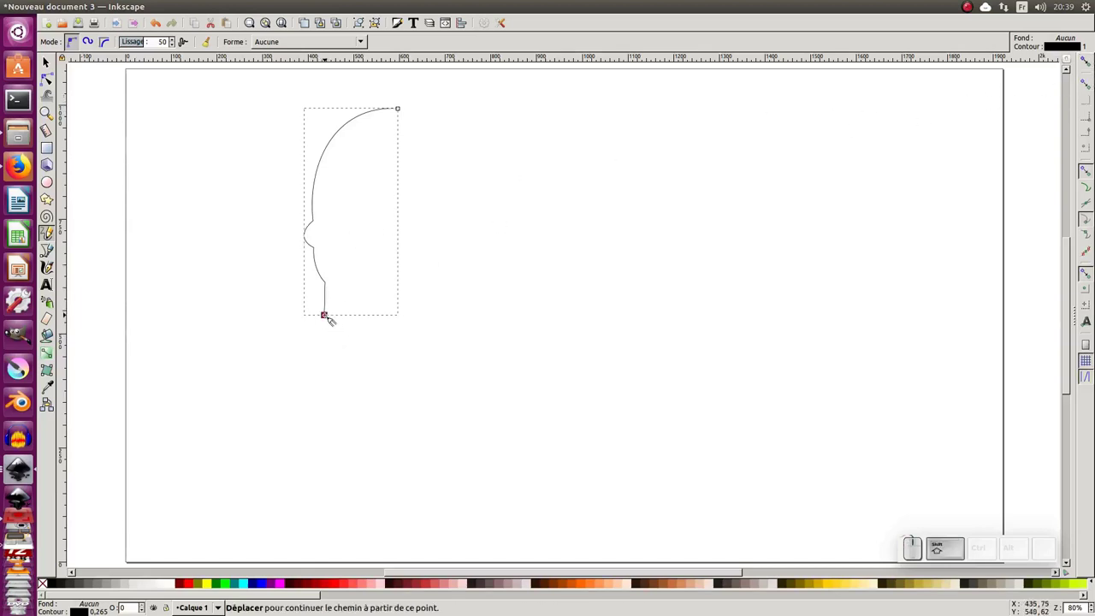
Extend the outline down into the jaw and curve it back toward the centre.
drag(328, 312, 412, 341)
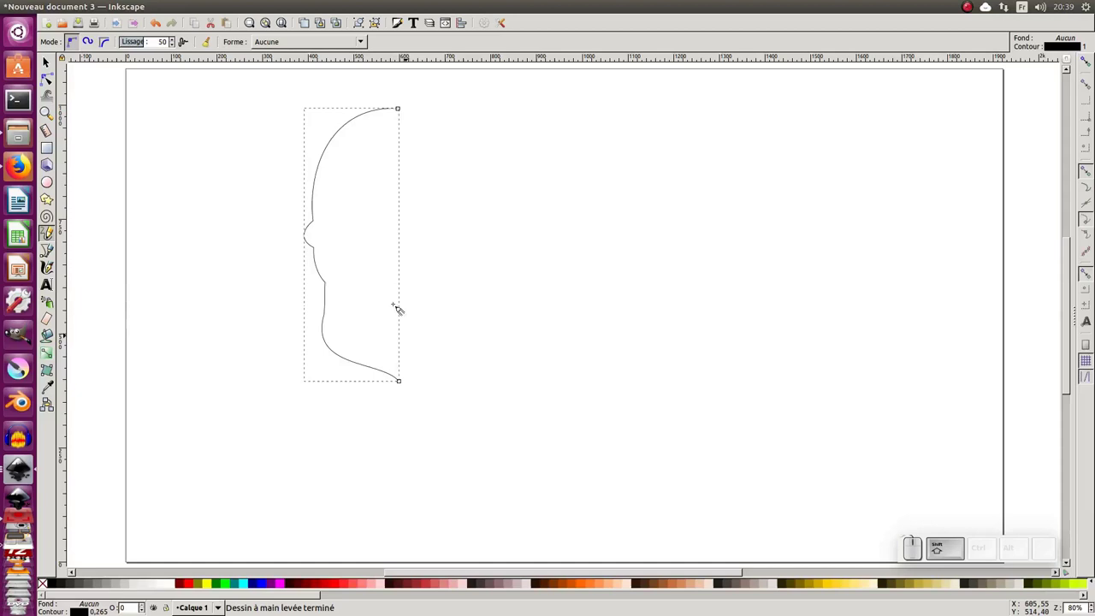
drag(403, 379, 388, 315)
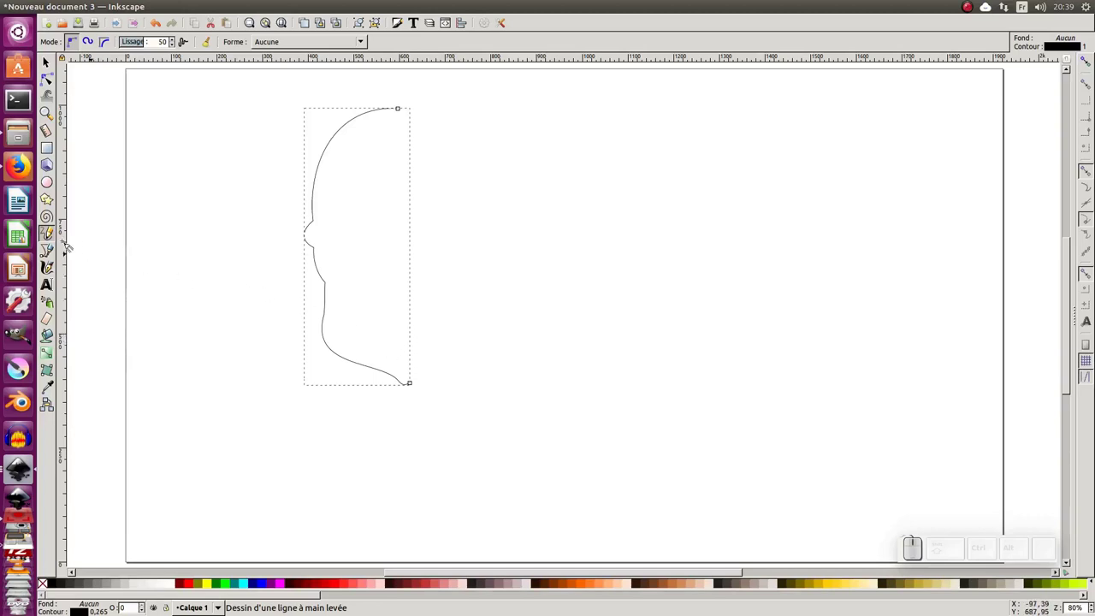
click(52, 236)
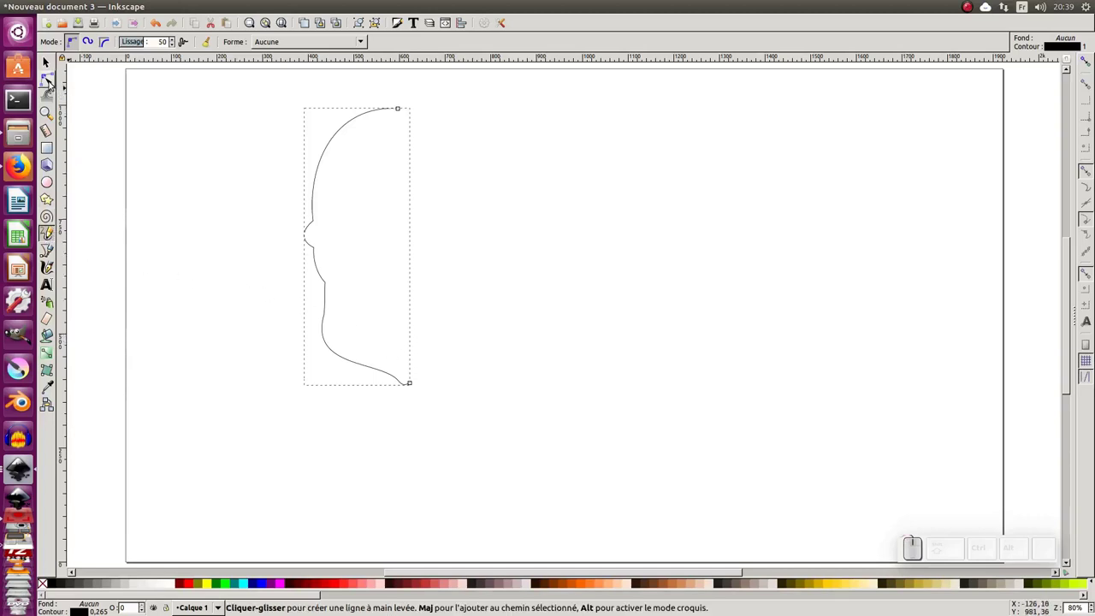
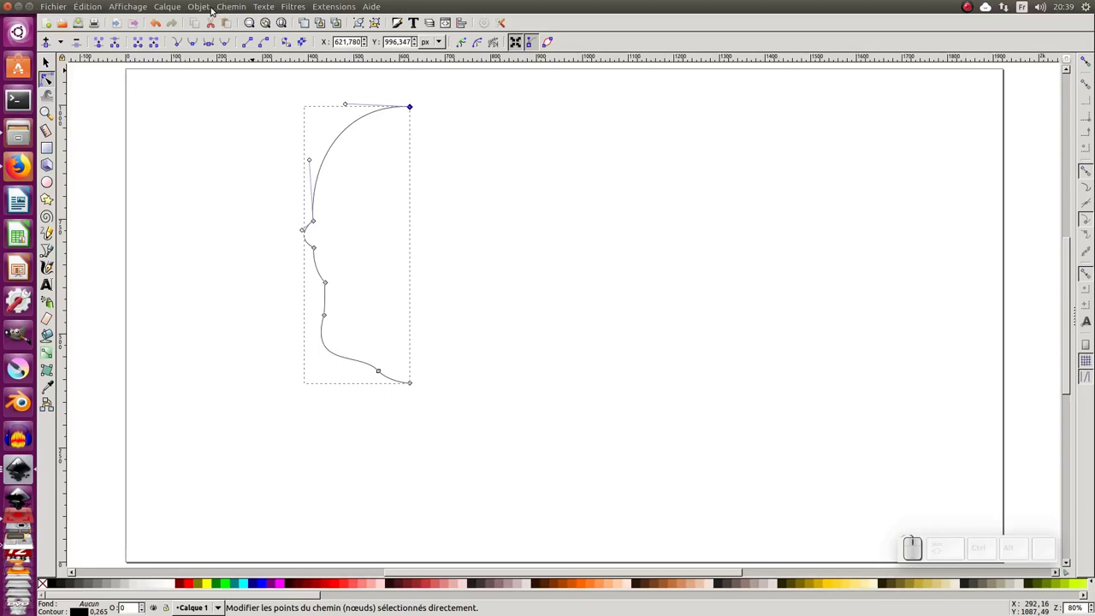
Adjust a node of the half outline and select the whole path.
drag(56, 63, 351, 119)
click(349, 129)
click(364, 26)
Add a Reflet miroir path effect to the half outline from the path effects panel.
click(230, 6)
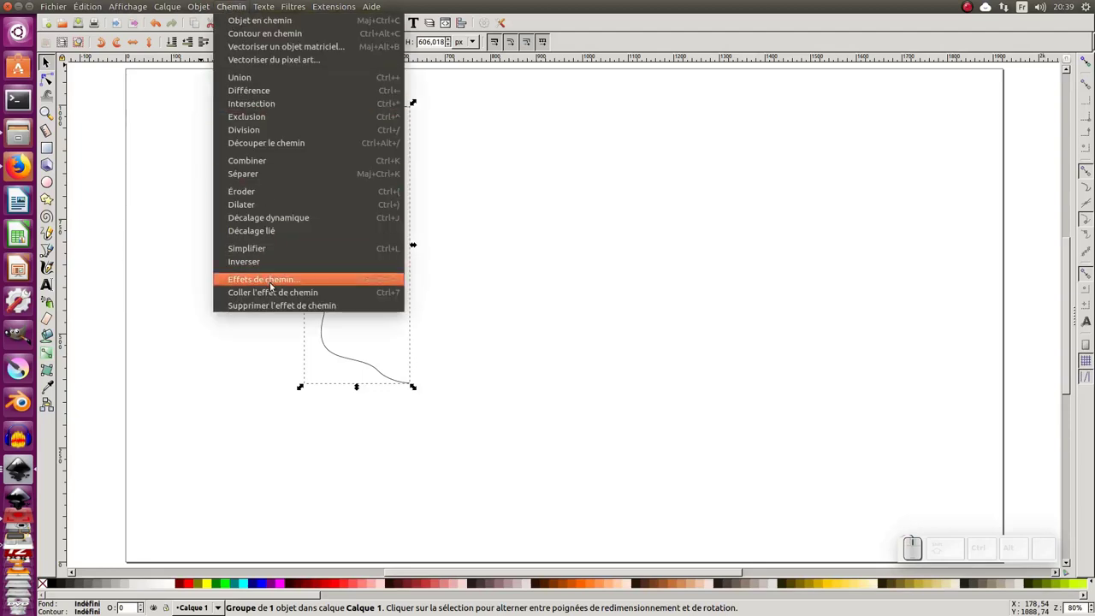
click(271, 282)
click(914, 119)
drag(603, 253, 760, 256)
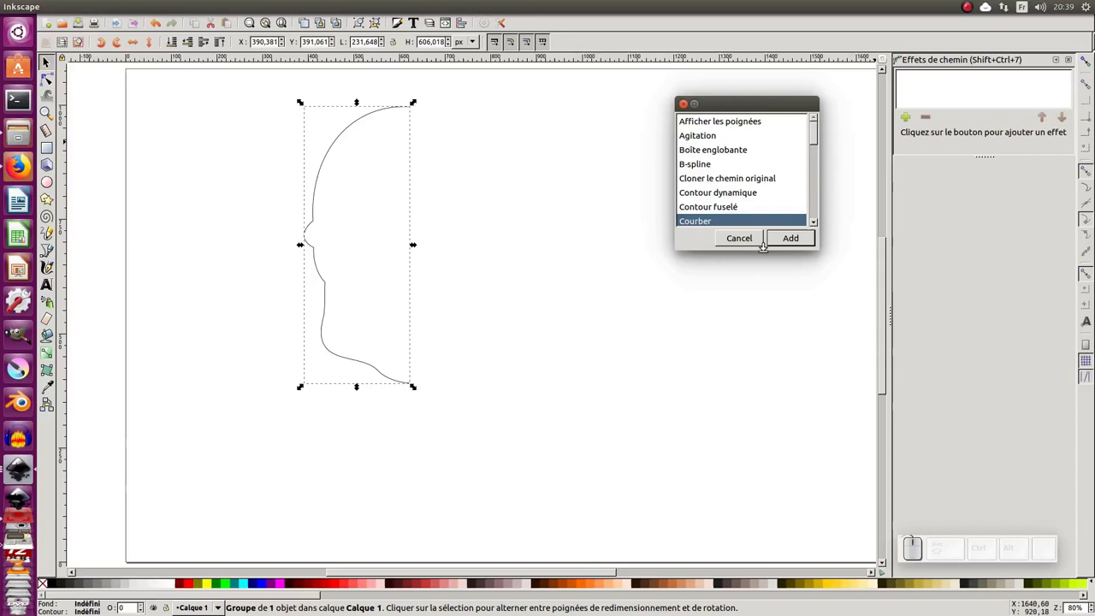
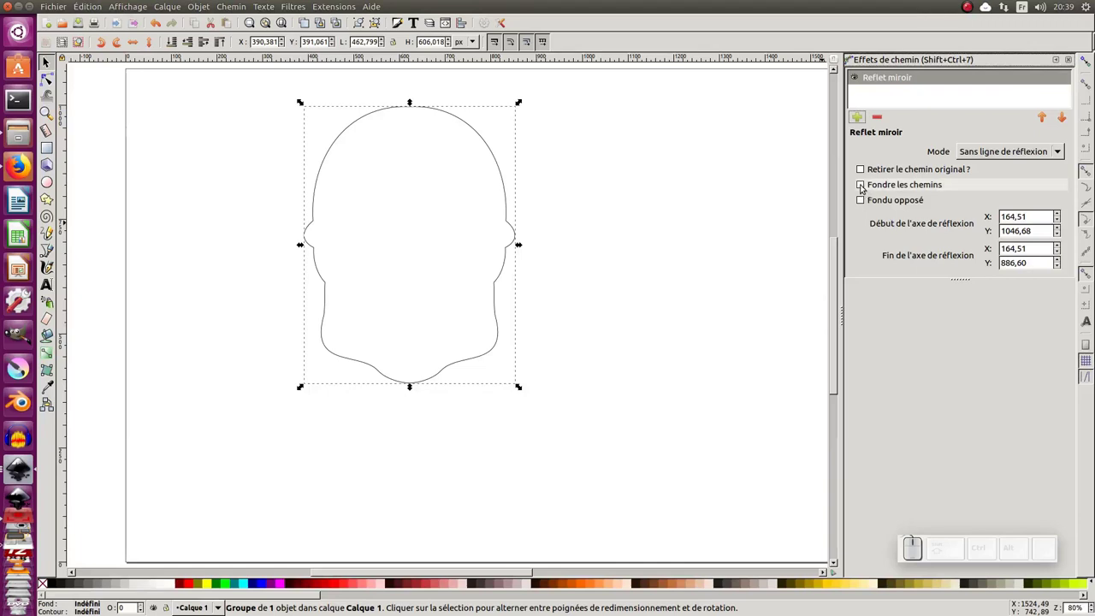
Tick Fondre les chemins and show the mirror line on the canvas for adjustment.
click(865, 187)
click(54, 82)
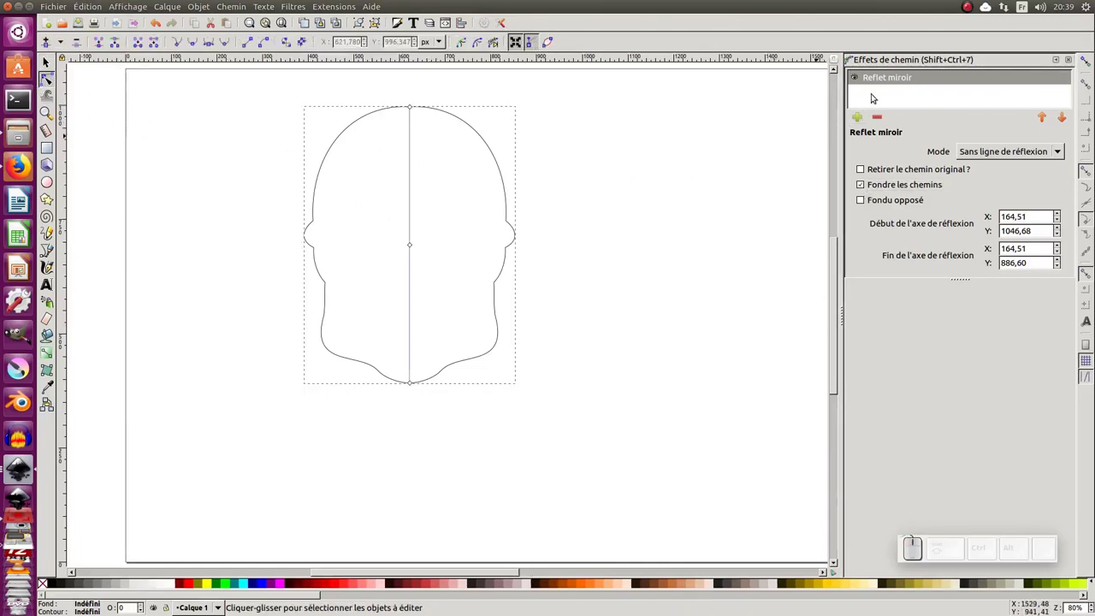
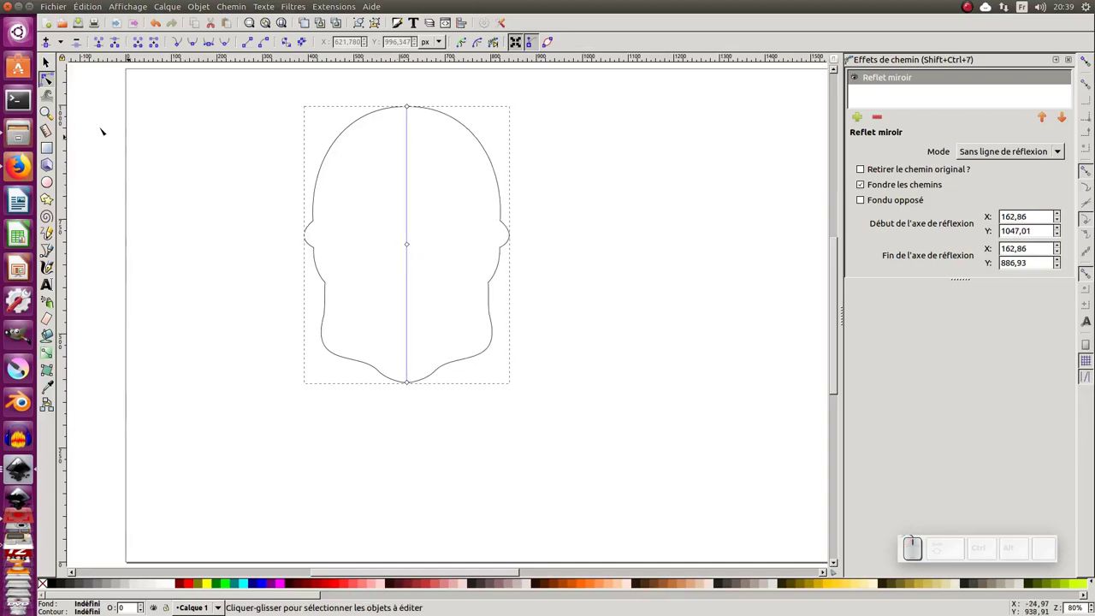
Select the full head outline and bring up the Objects list.
click(56, 64)
click(156, 129)
click(352, 126)
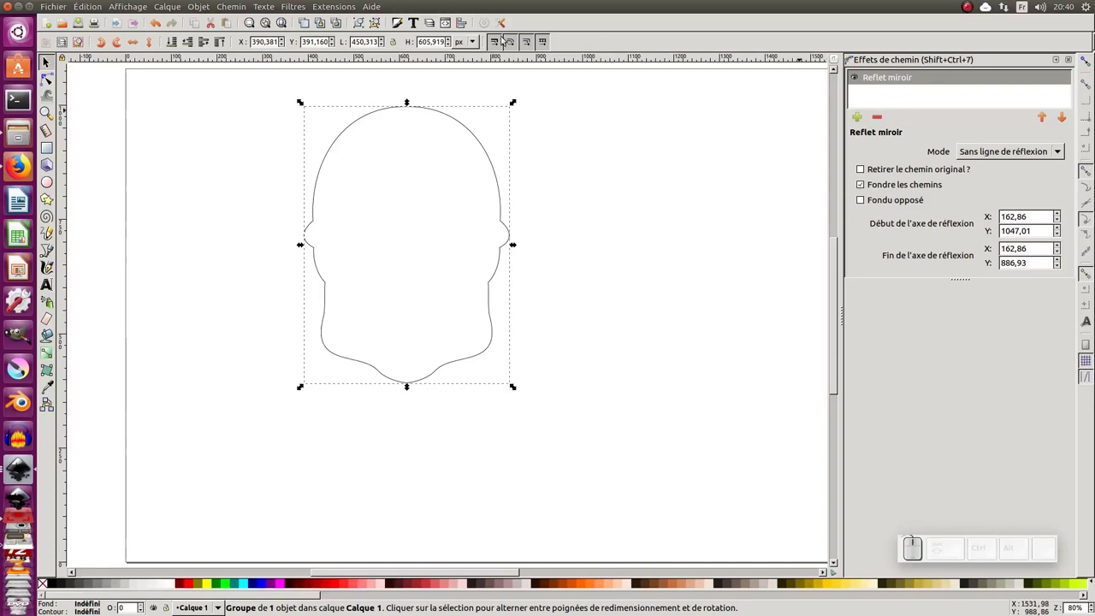
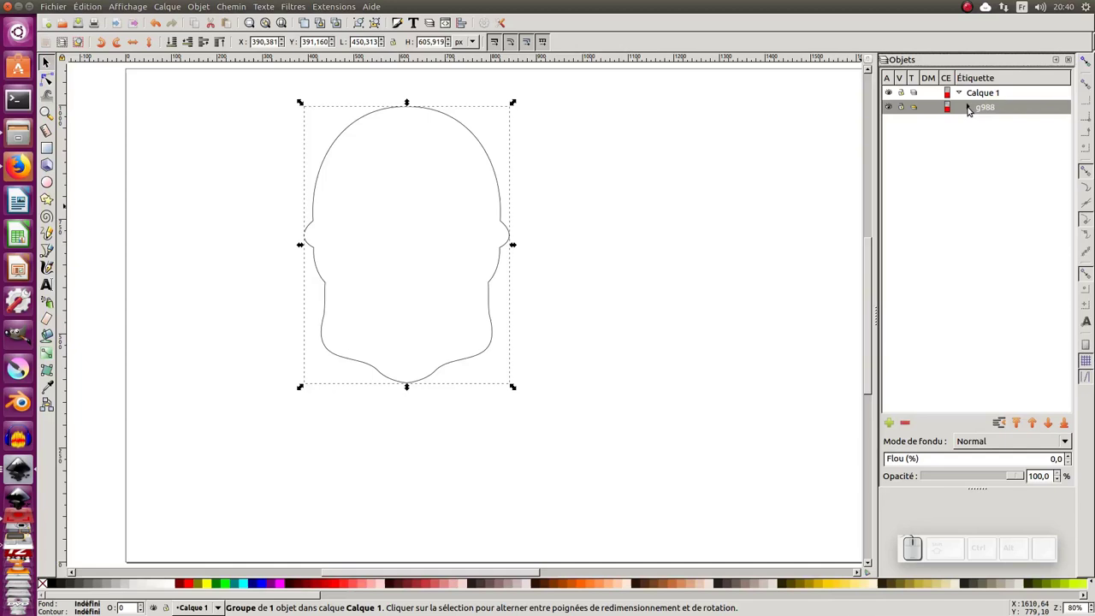
Expand group g988 in the Objects panel, select path985 inside it, and return to freehand drawing.
click(973, 108)
click(999, 122)
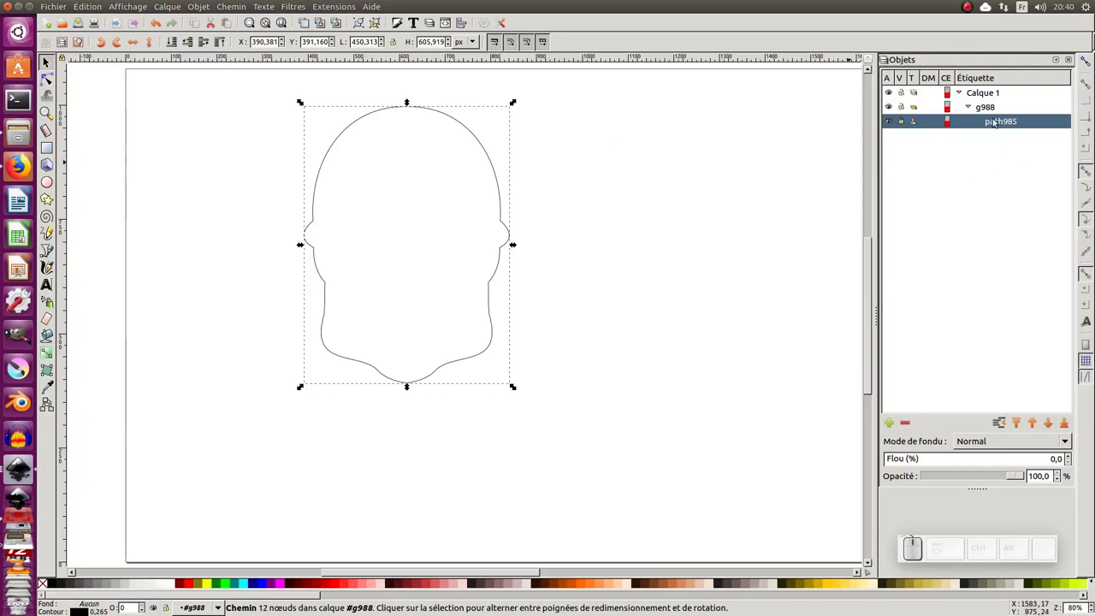
click(994, 109)
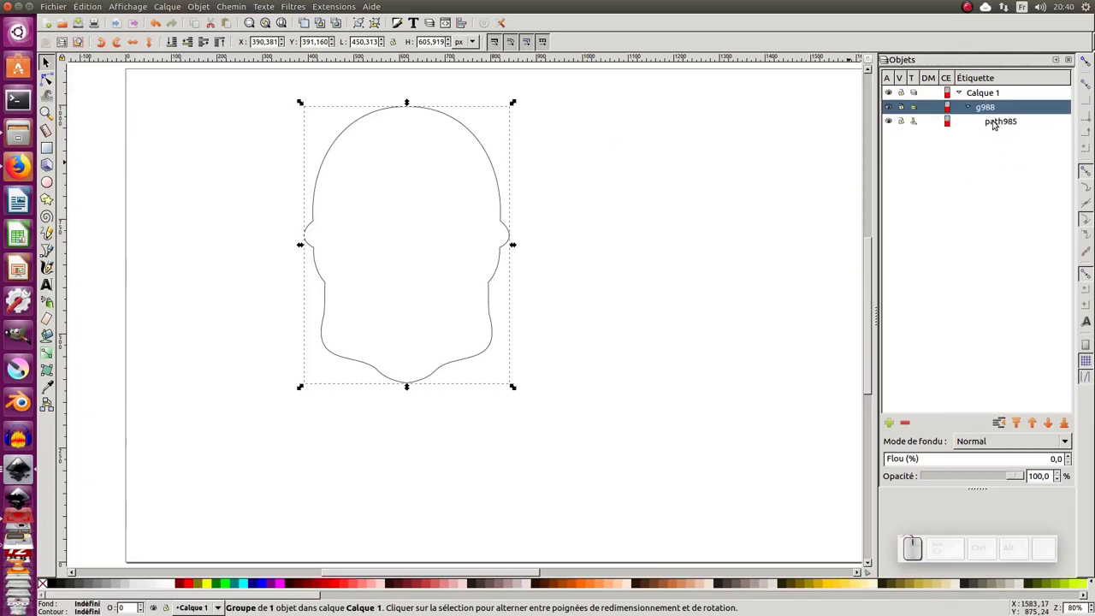
click(1001, 121)
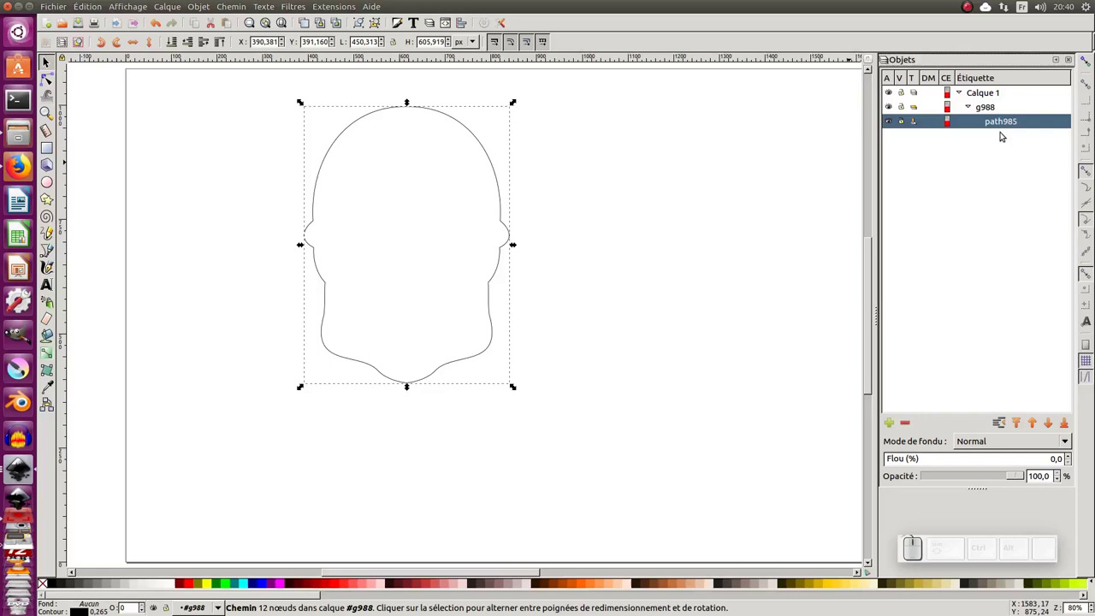
click(56, 235)
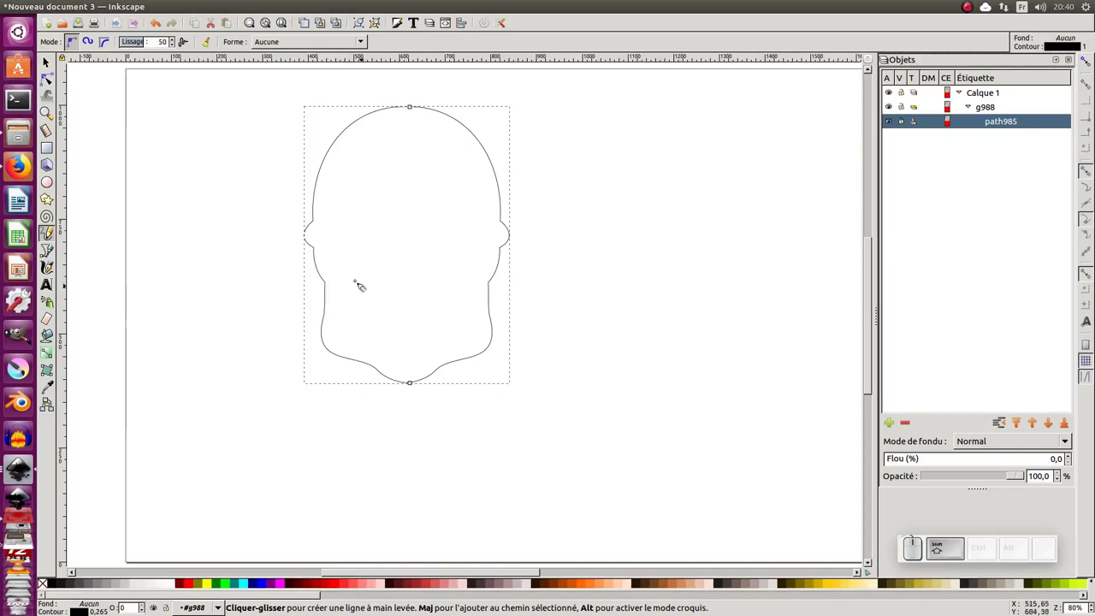
Draw the left eye socket, mirrored into a right one, and close its outline at the bottom.
drag(344, 234, 662, 184)
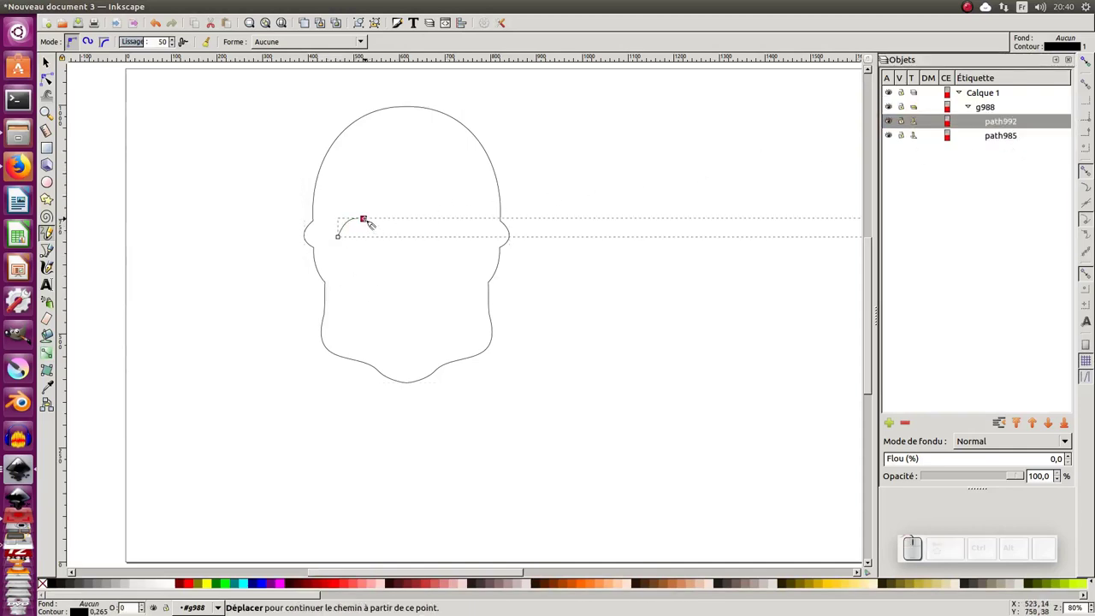
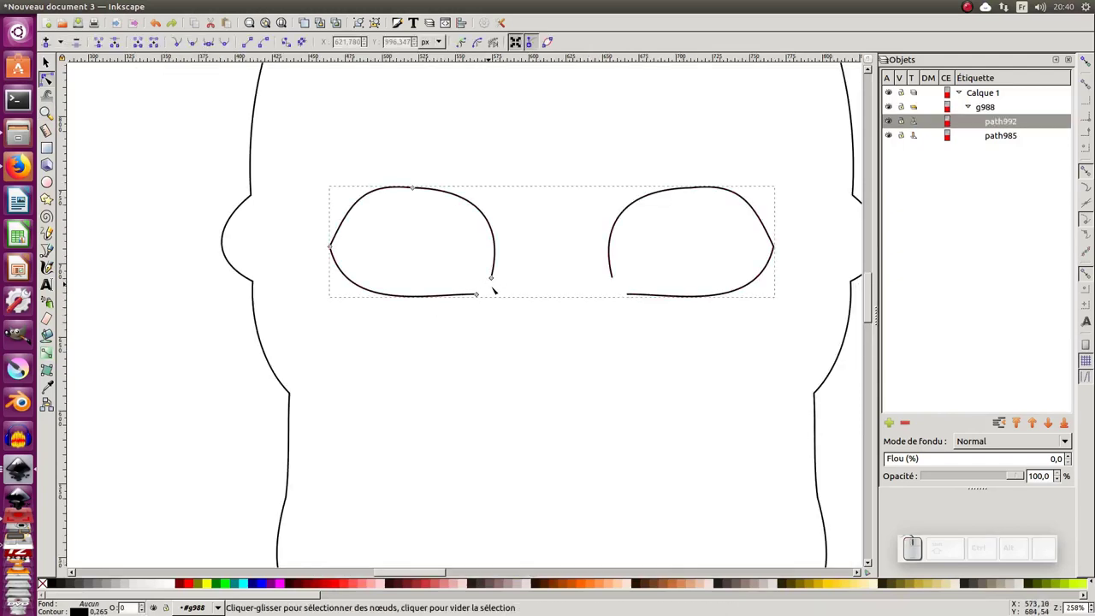
key(F6)
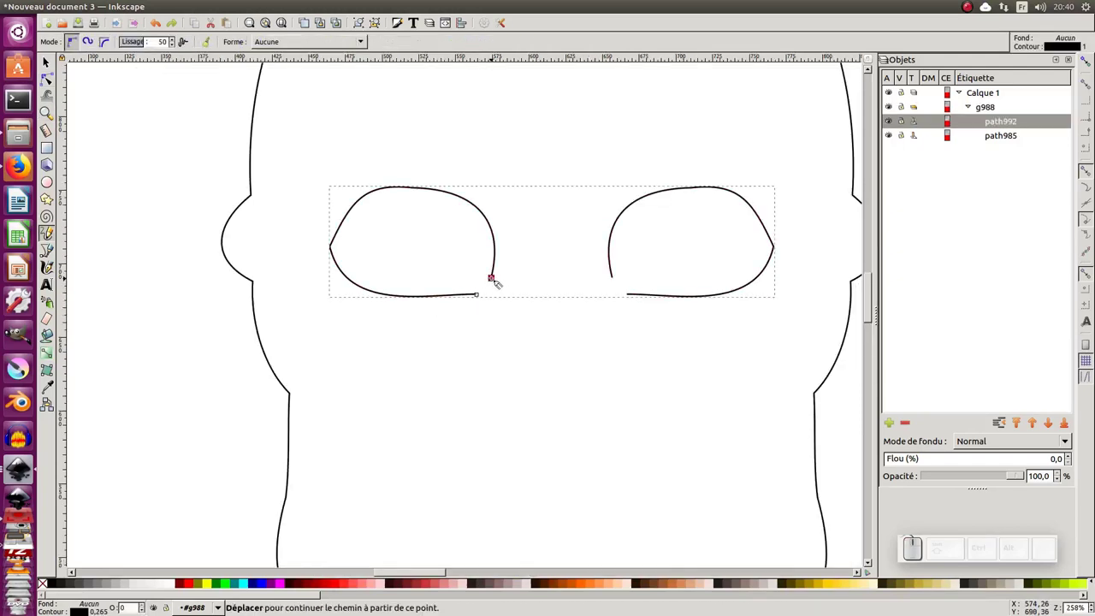
drag(495, 276, 498, 288)
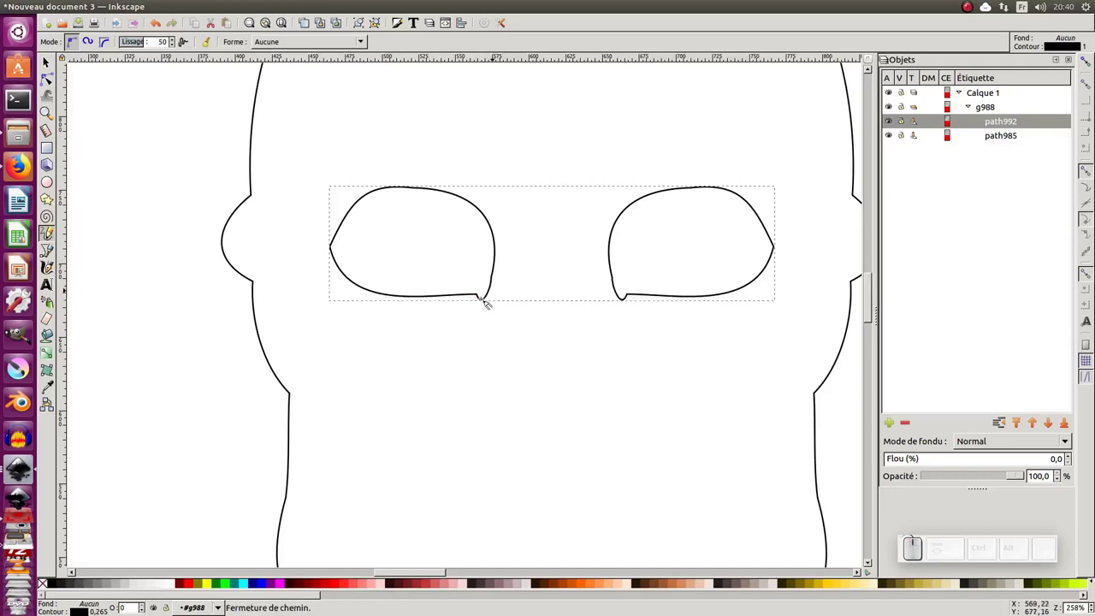
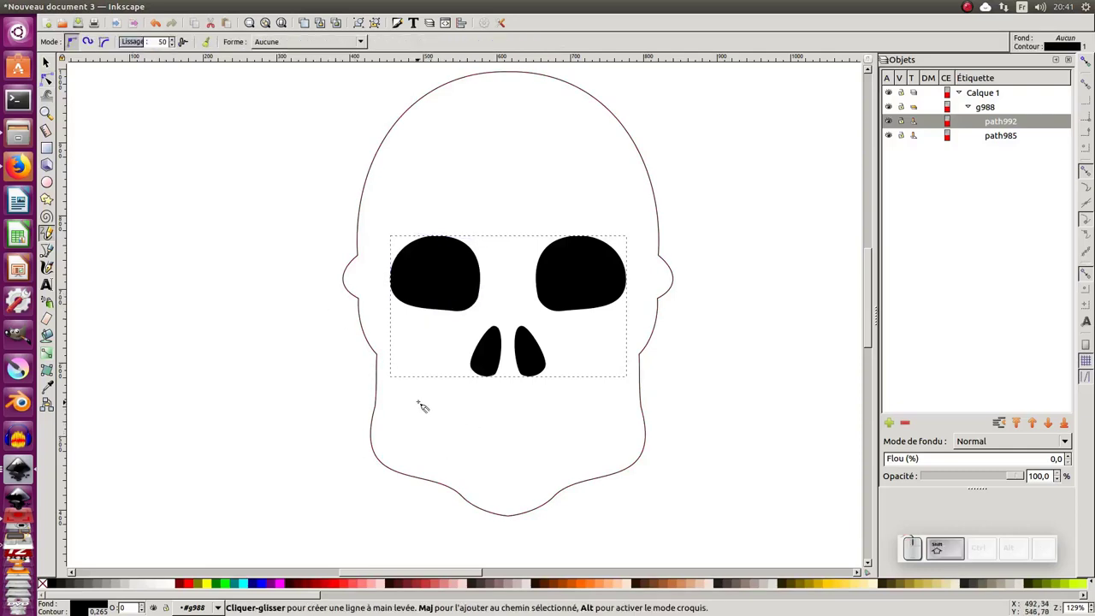
Draw a row of pointed triangular teeth along the mouth below the nose holes.
drag(422, 398, 435, 417)
drag(430, 417, 436, 405)
drag(435, 405, 448, 410)
drag(448, 410, 464, 412)
drag(461, 411, 467, 425)
drag(465, 425, 479, 412)
drag(478, 412, 481, 427)
drag(480, 427, 493, 417)
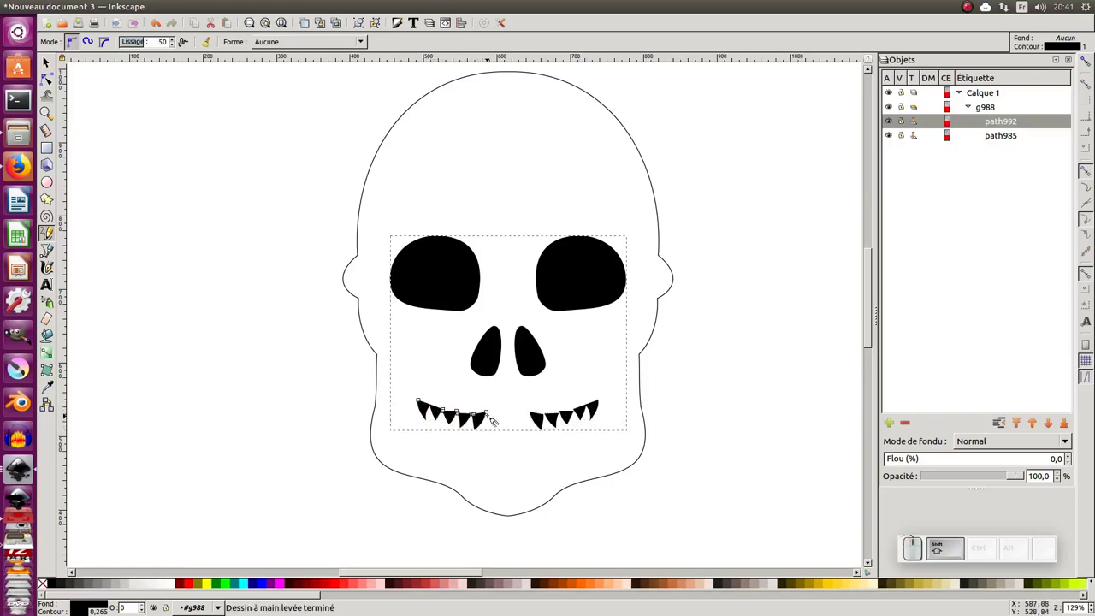
drag(492, 412, 500, 428)
drag(499, 427, 508, 413)
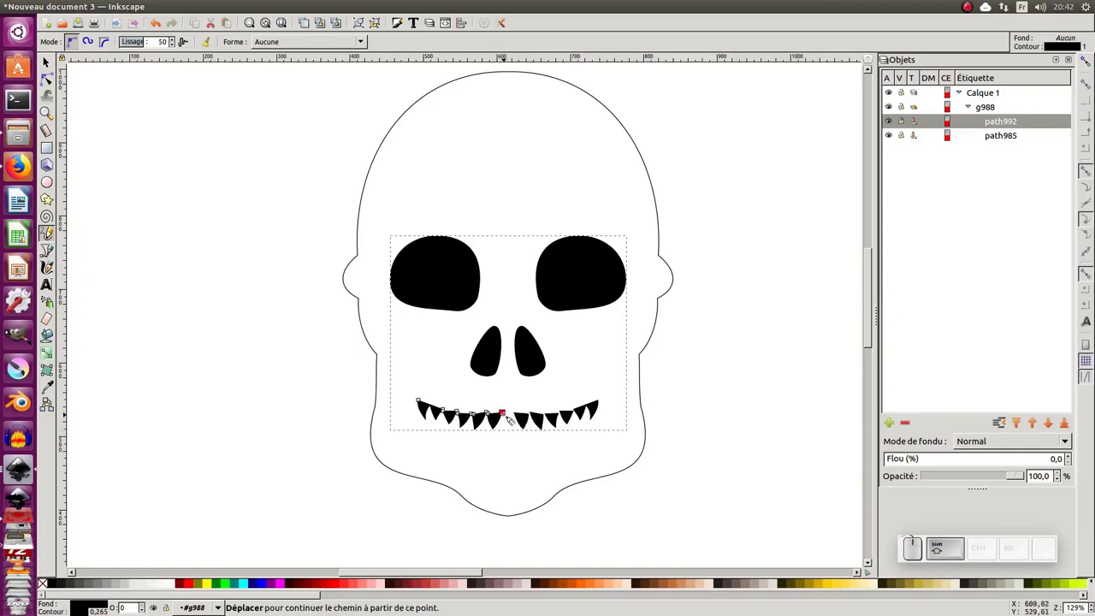
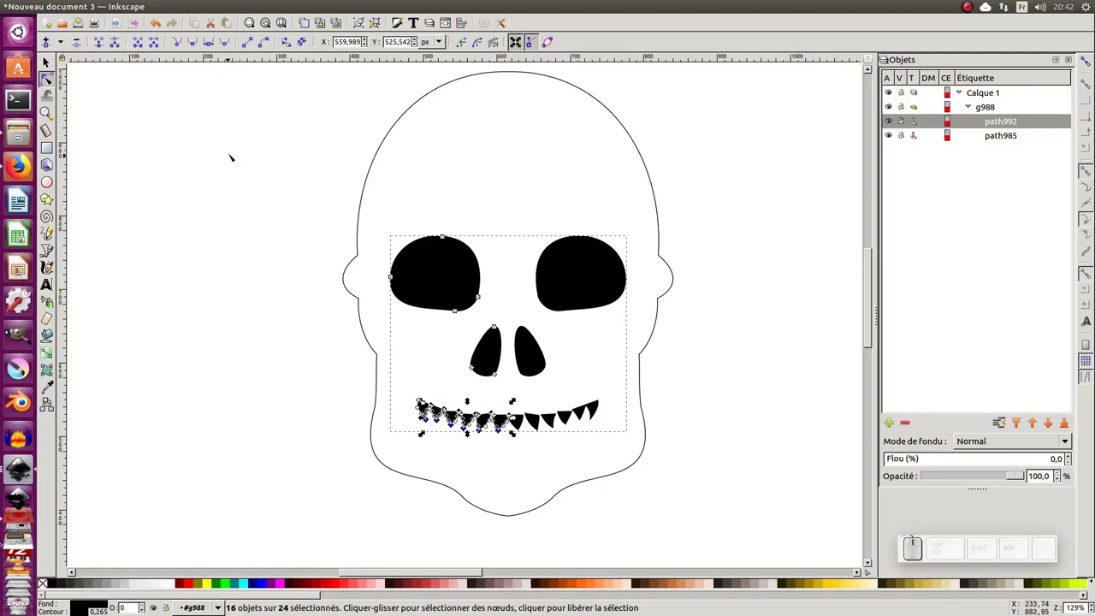
Merge the teeth into one black band with Path > Union and return to freehand drawing.
key(shift+j)
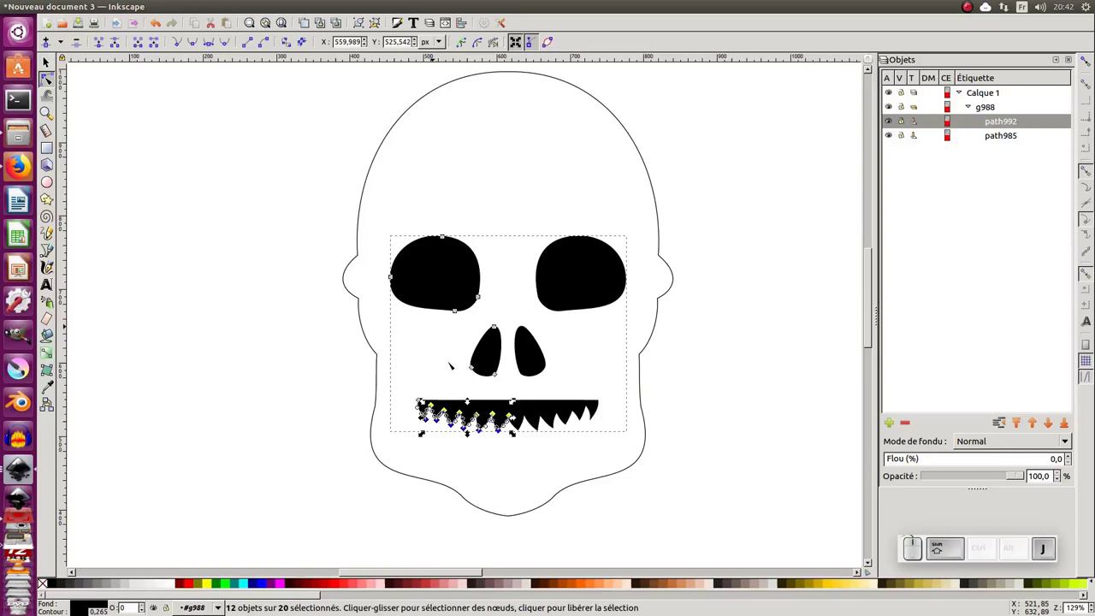
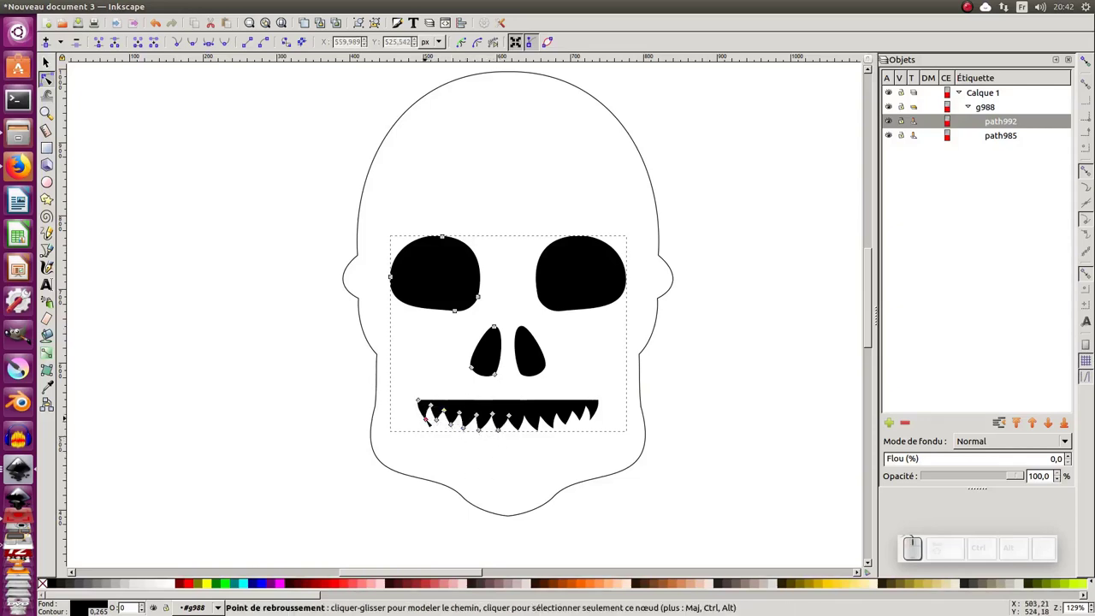
key(F6)
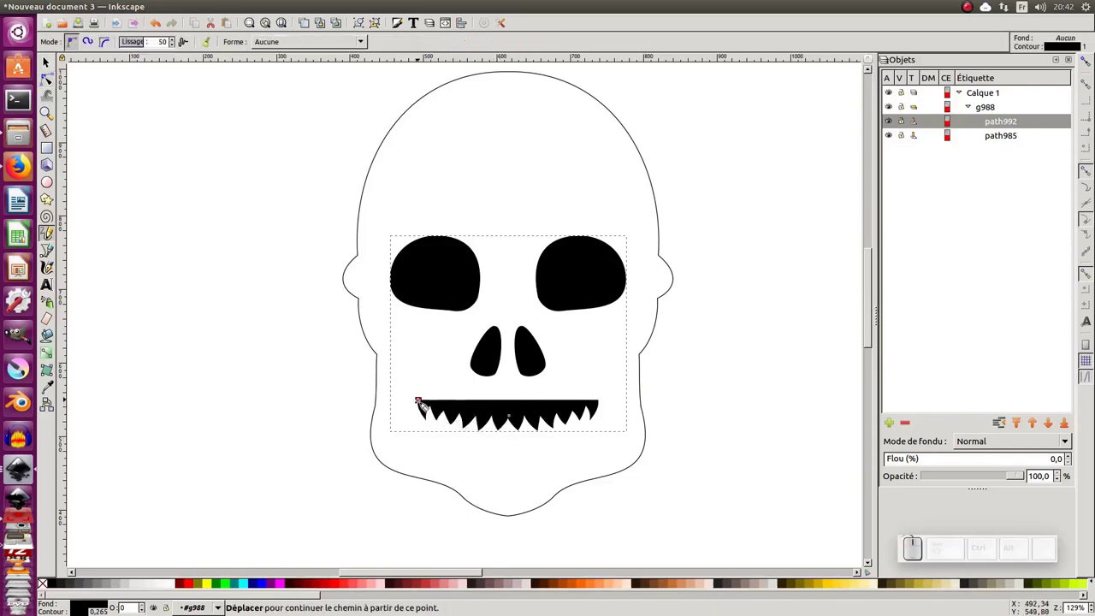
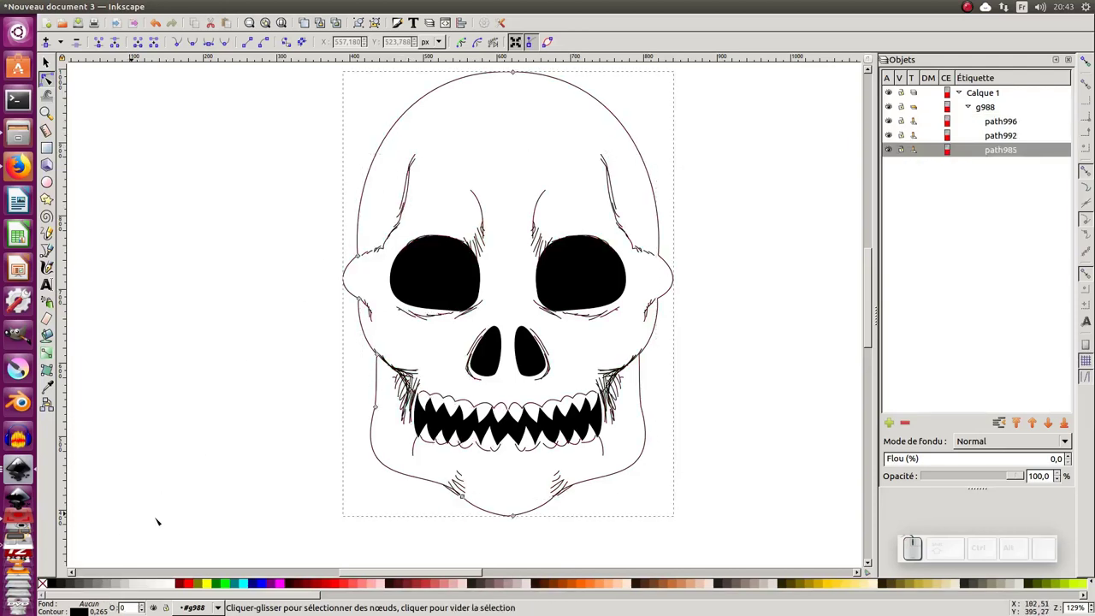
Give the skull's outer outline a black stroke and make it much thicker.
right_click(484, 237)
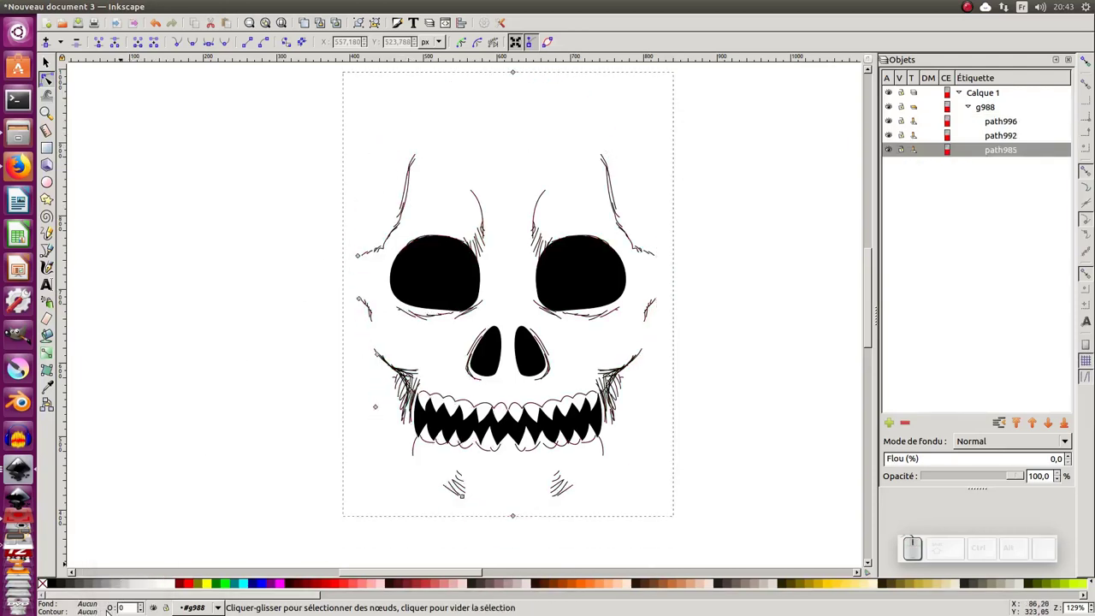
key(ctrl+z)
click(484, 237)
right_click(484, 237)
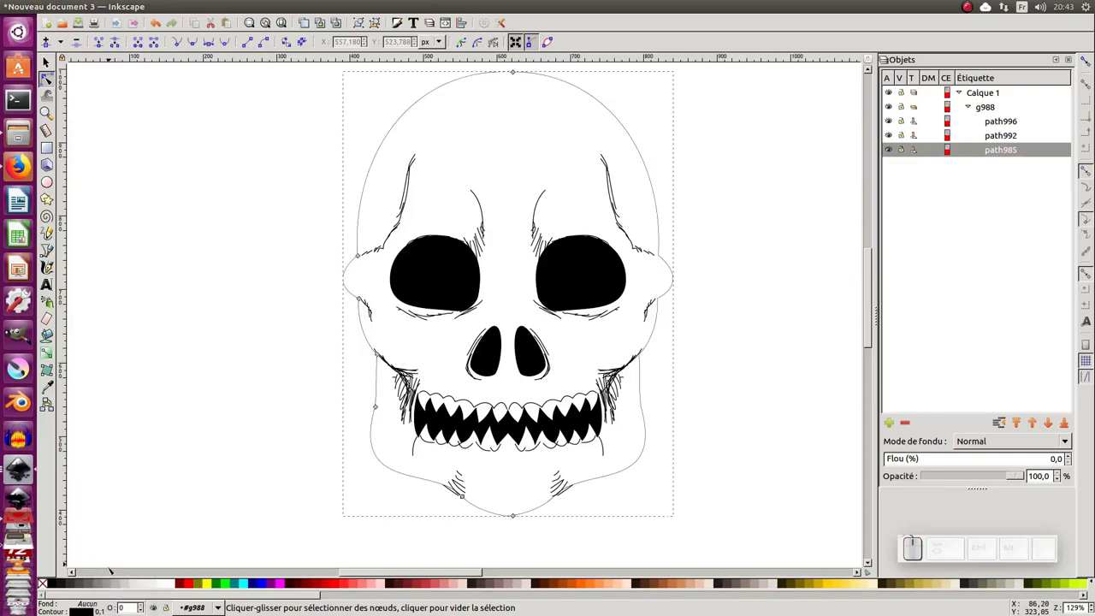
drag(484, 237, 484, 237)
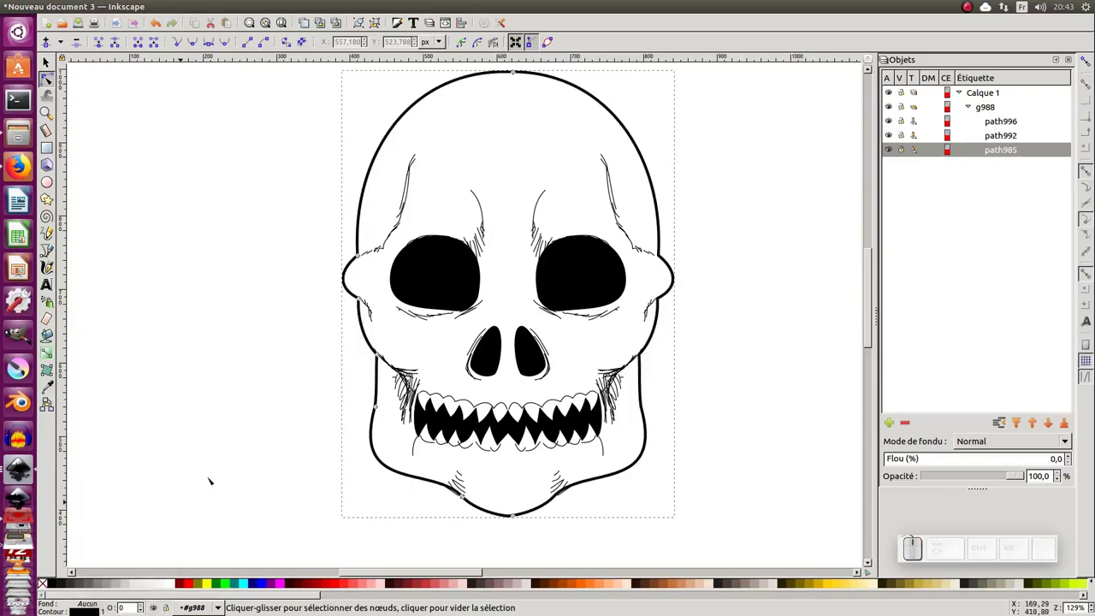
Select the eyes-nose-teeth shape and the sketchy detail strokes in turn.
click(484, 236)
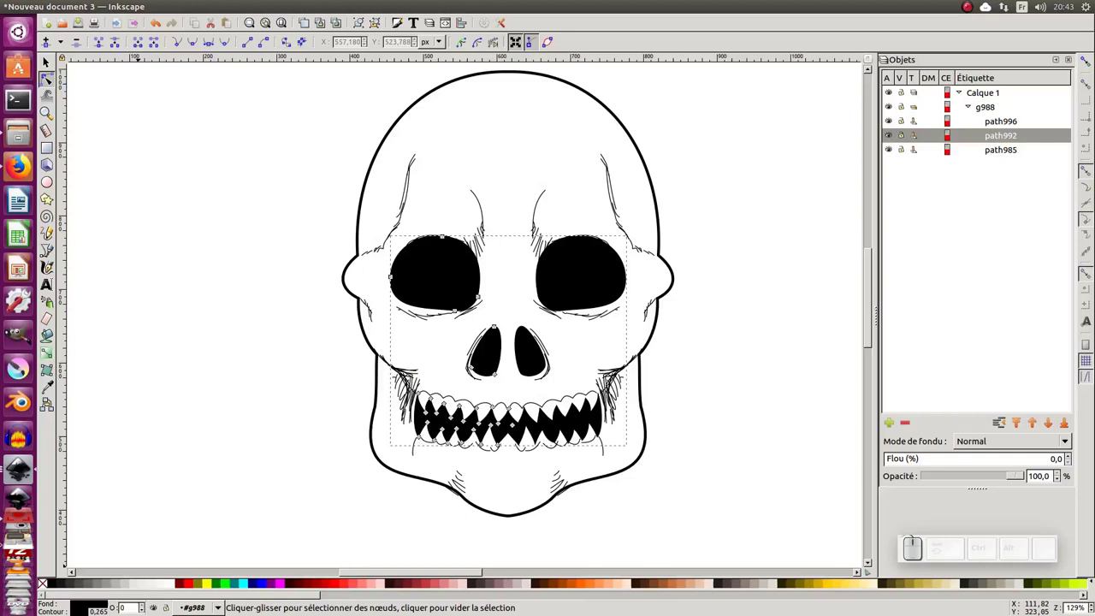
drag(484, 237, 484, 237)
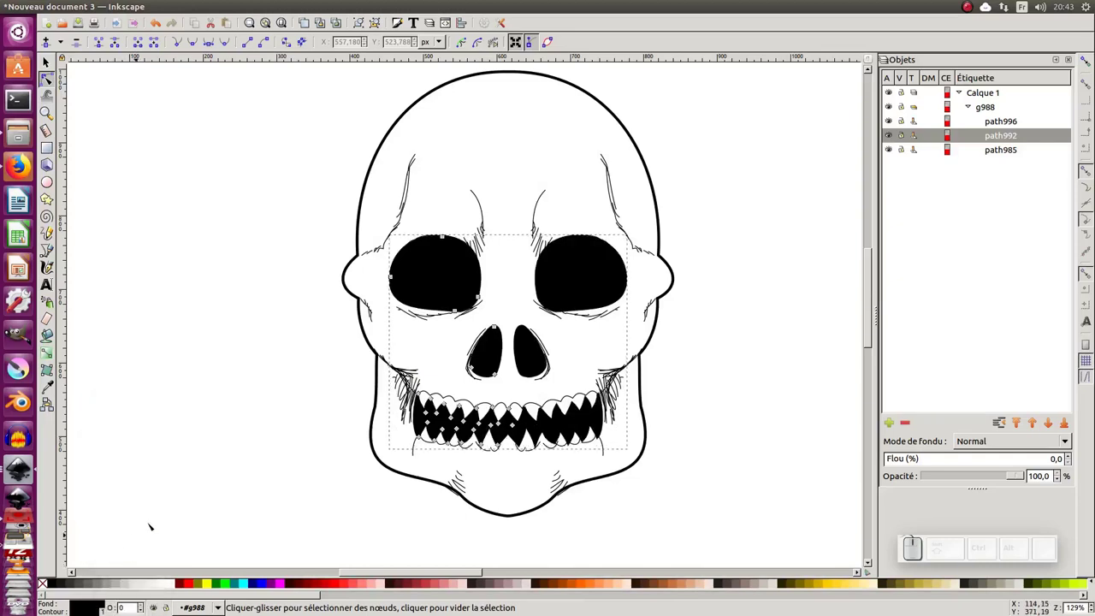
click(485, 237)
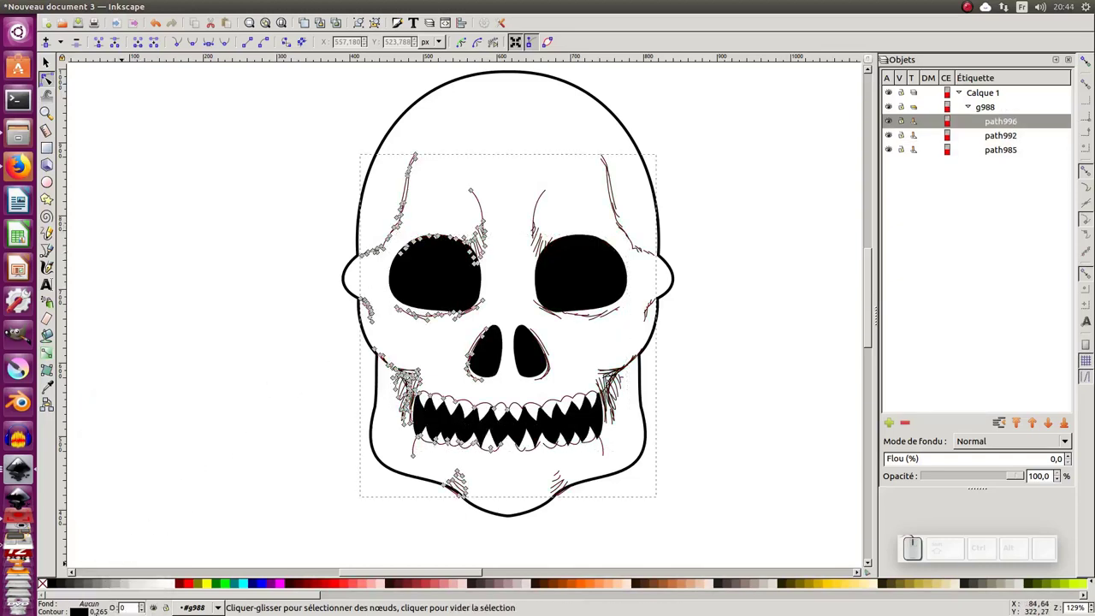
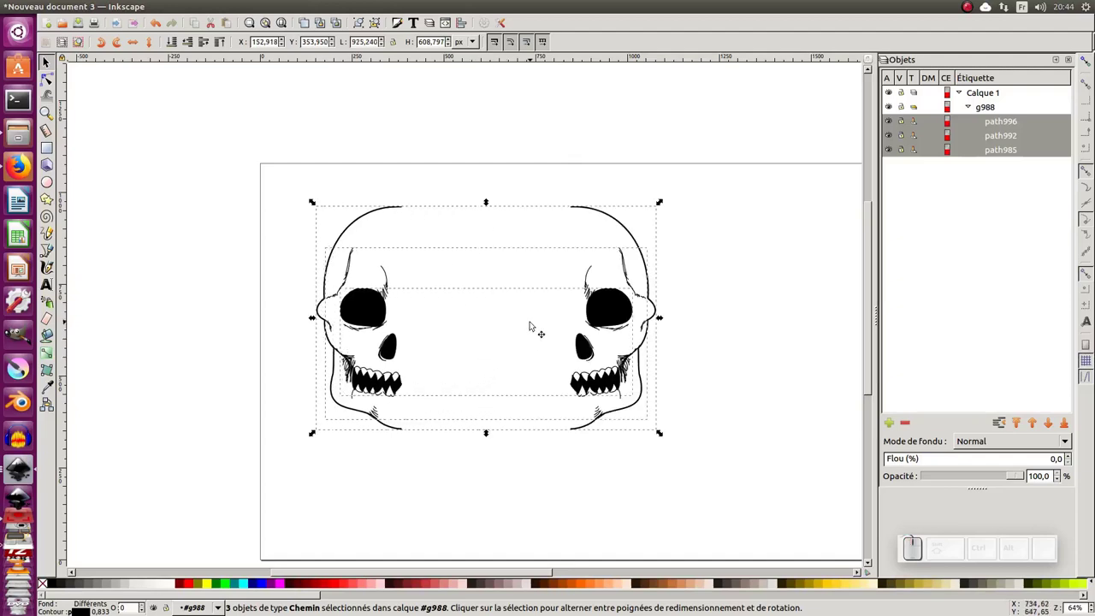
Select the whole skull group and settle it at the left of the page.
key(ctrl+z)
drag(532, 150, 561, 175)
click(564, 164)
click(983, 95)
drag(339, 181, 602, 327)
drag(524, 303, 544, 344)
key(space)
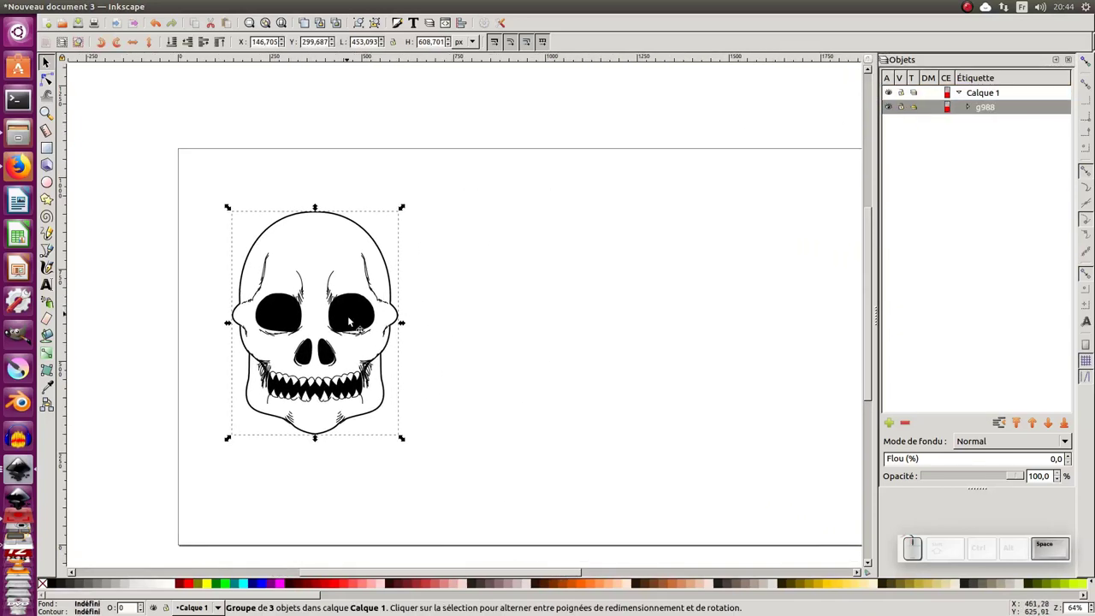
Duplicate the skull group with Ctrl+D and move the copy beside the original.
key(ctrl+d)
drag(356, 319, 735, 264)
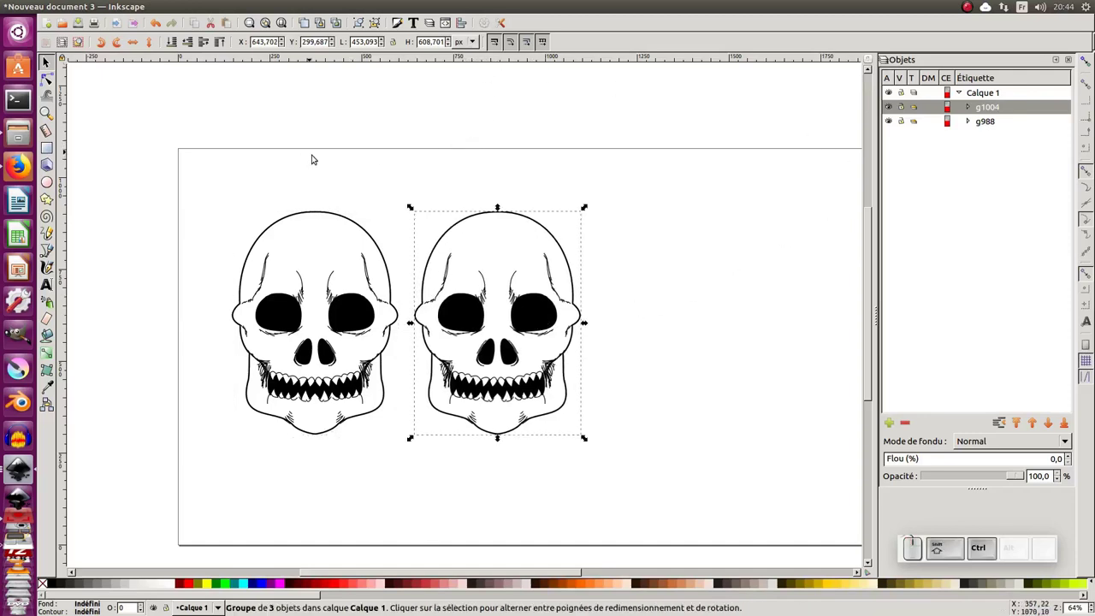
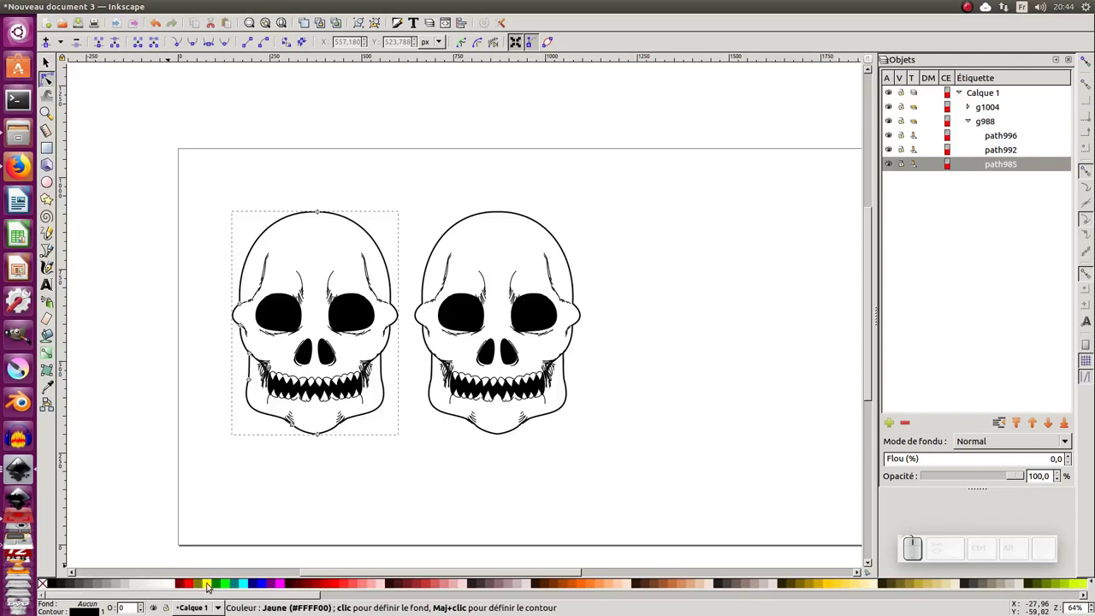
Give the skull a pale cream fill, shifting the hue toward yellow on the colour wheel.
click(131, 583)
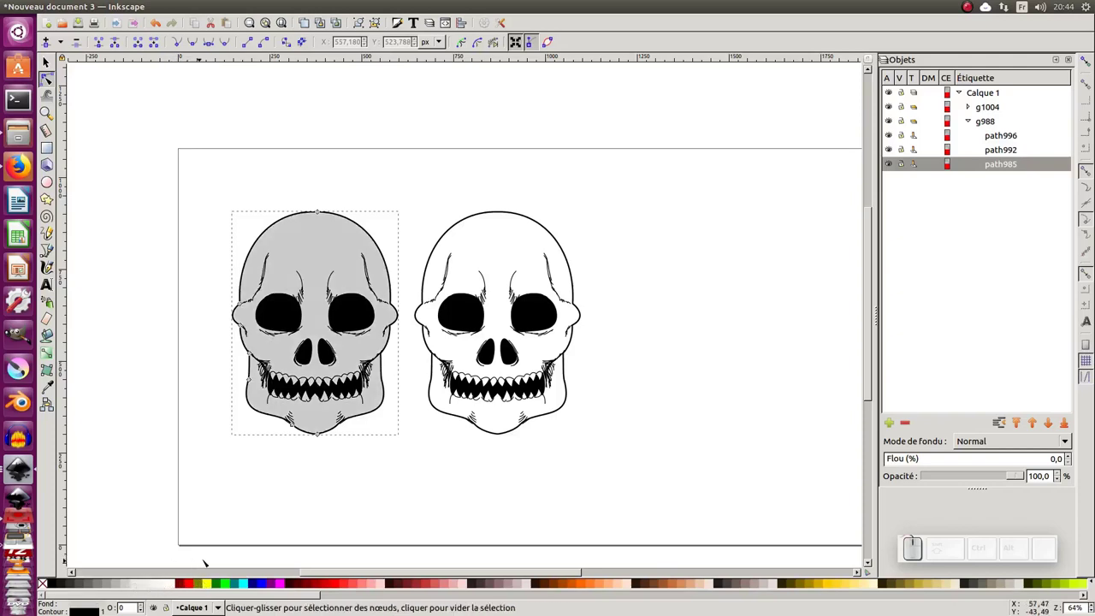
key(ctrl+shift+f)
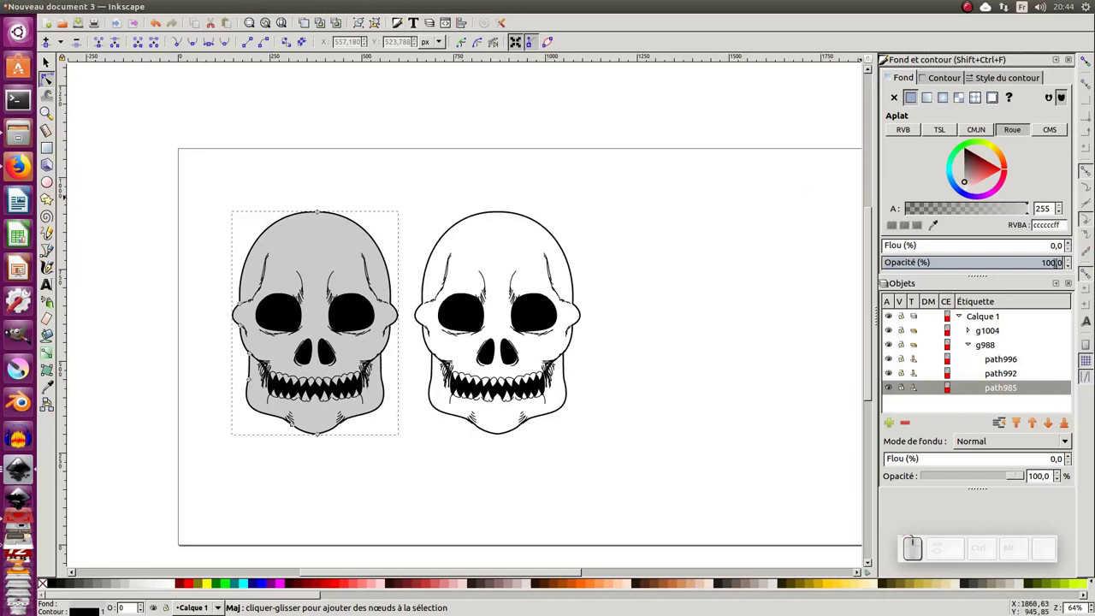
click(1072, 287)
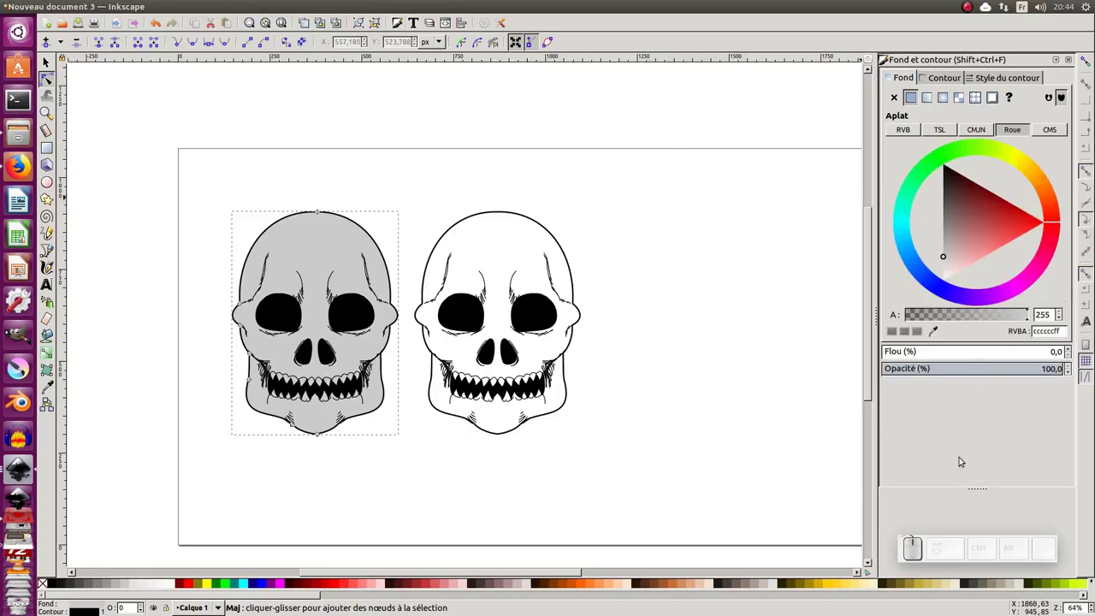
drag(979, 487, 1003, 258)
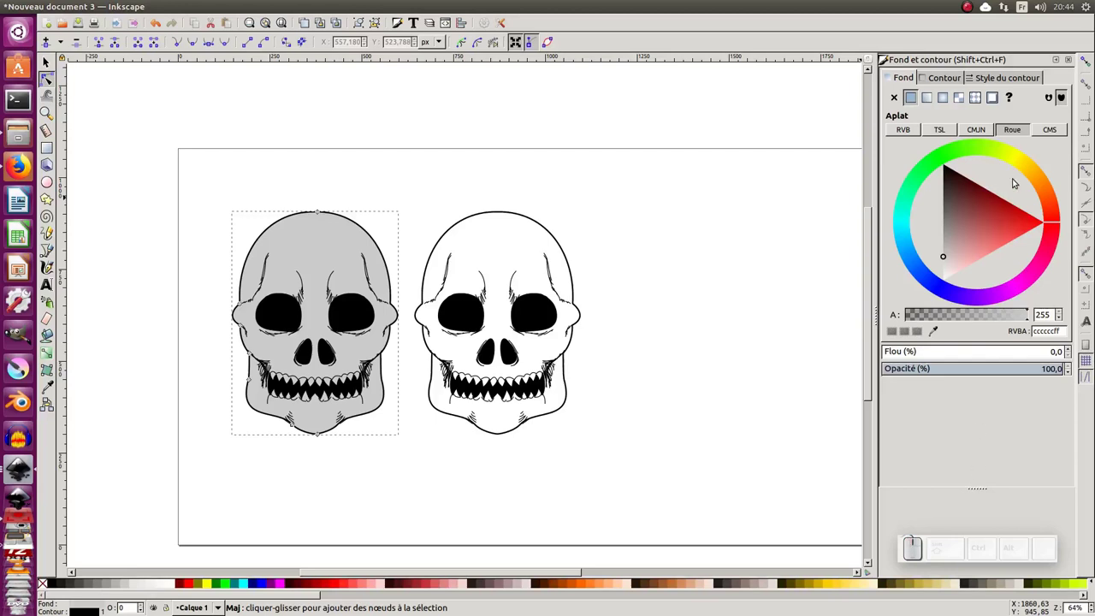
click(1059, 227)
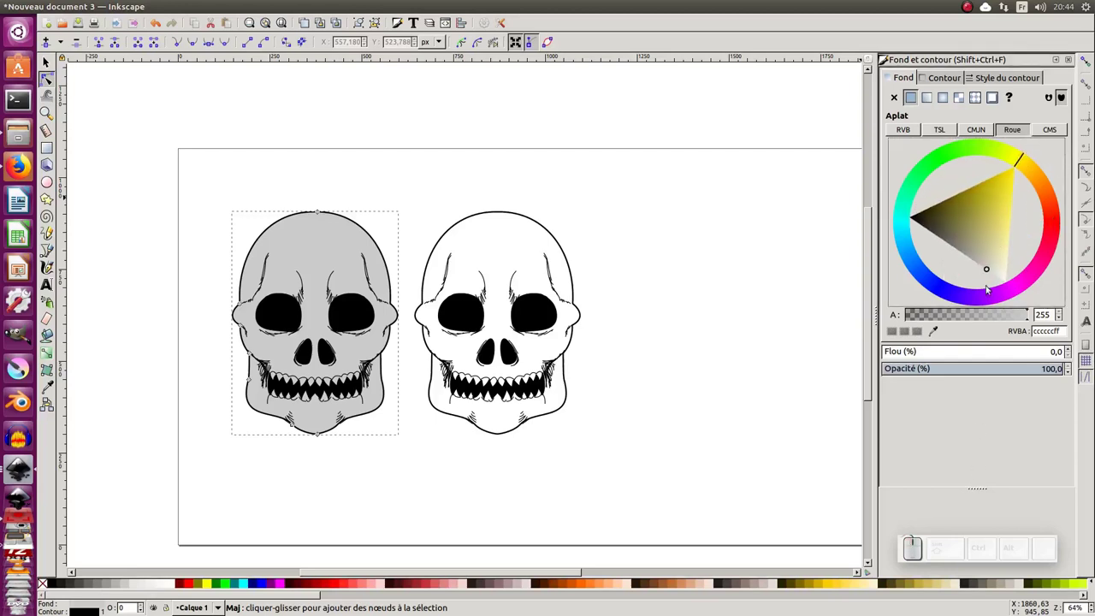
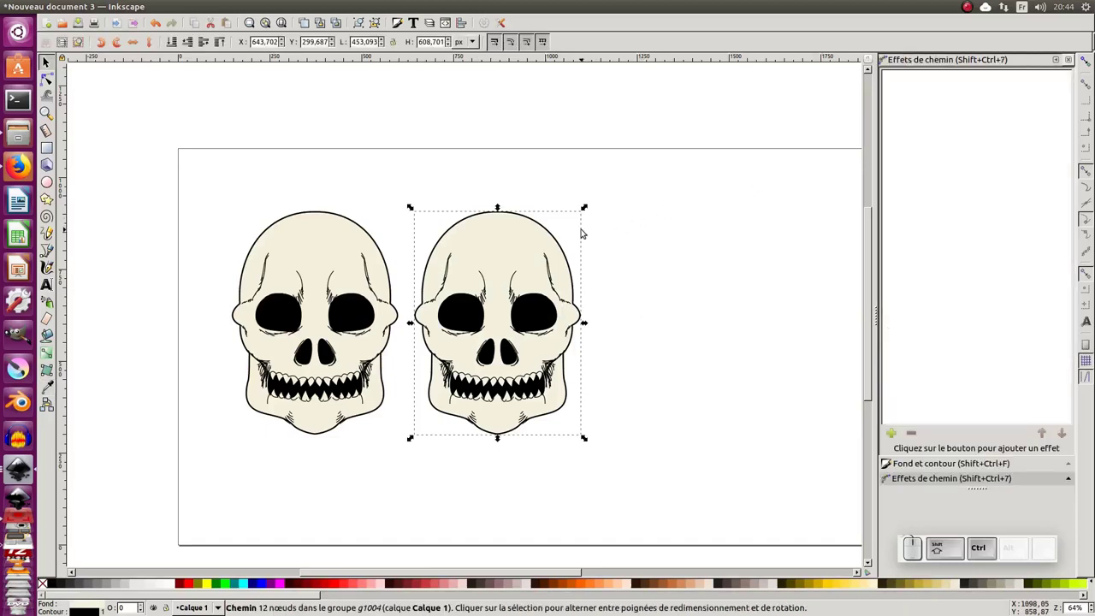
Add mirror reflection and perspective-and-envelope path effects to the second skull.
click(730, 306)
click(530, 233)
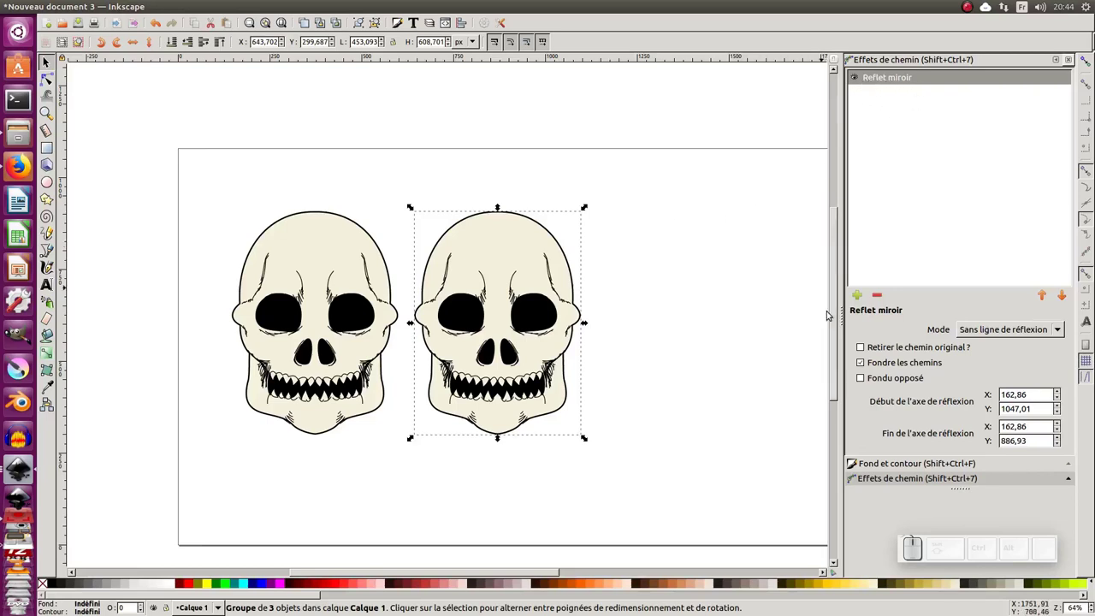
click(862, 294)
drag(606, 123, 681, 368)
click(712, 379)
click(772, 474)
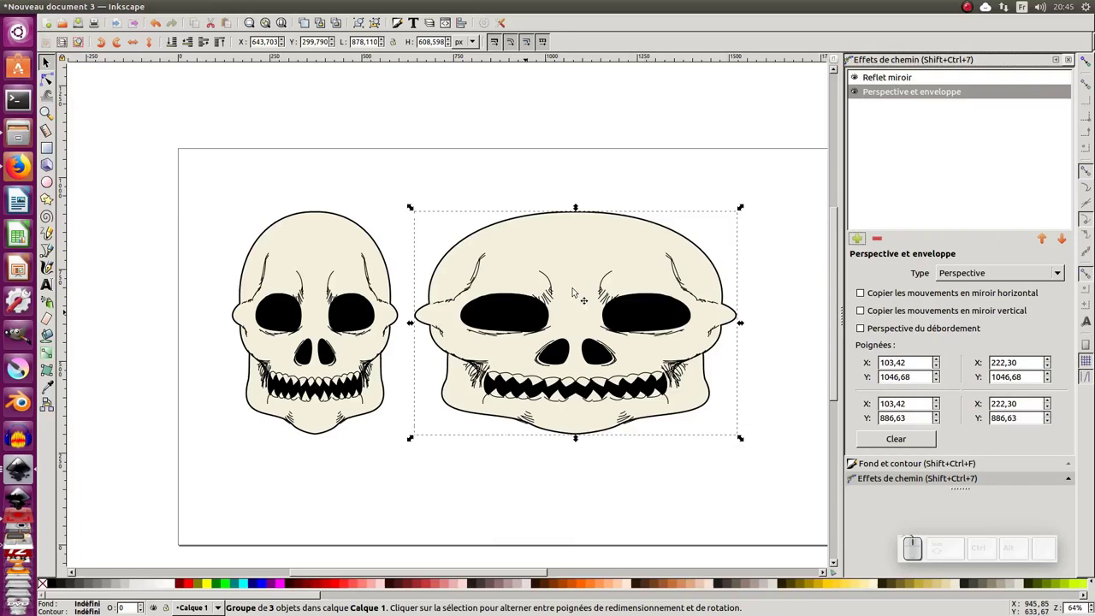
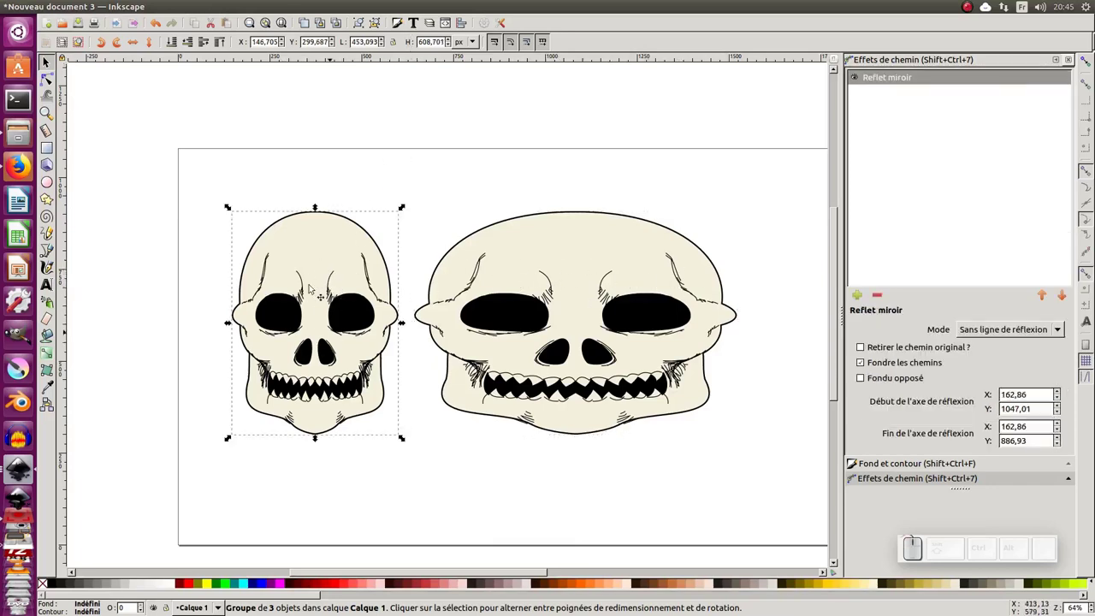
Copy the first skull's width (about 452) into the second skull's W field to narrow it.
click(365, 43)
key(ctrl+a)
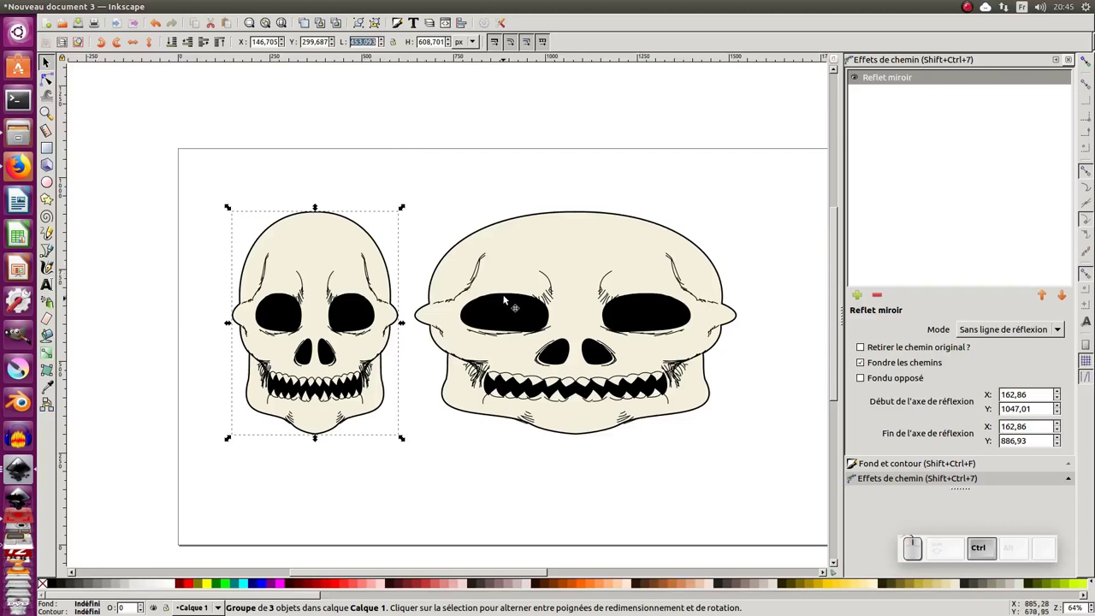
key(ctrl+c)
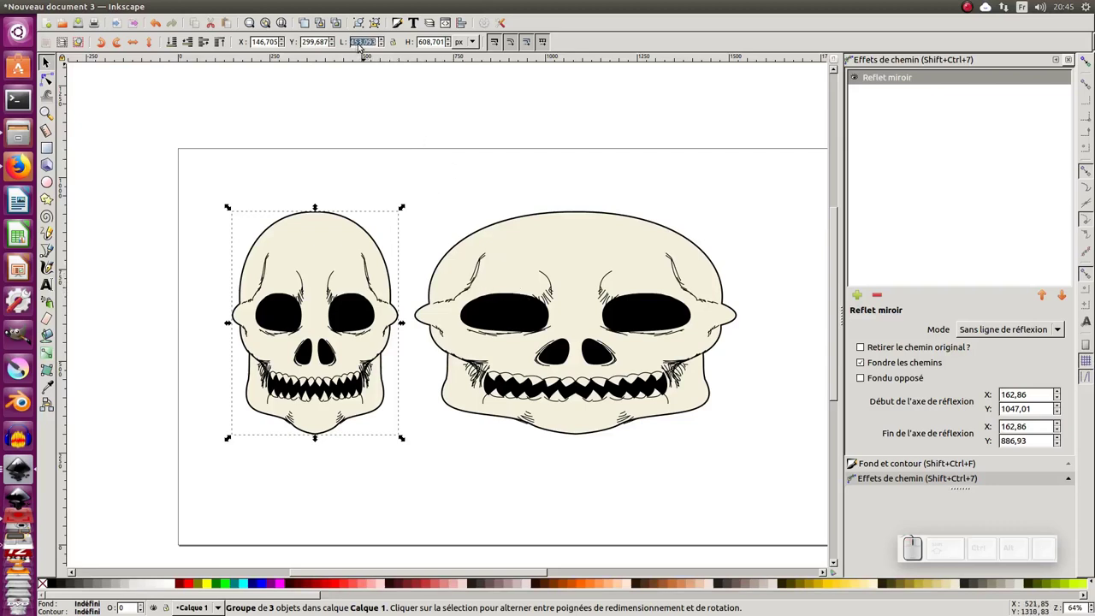
click(580, 293)
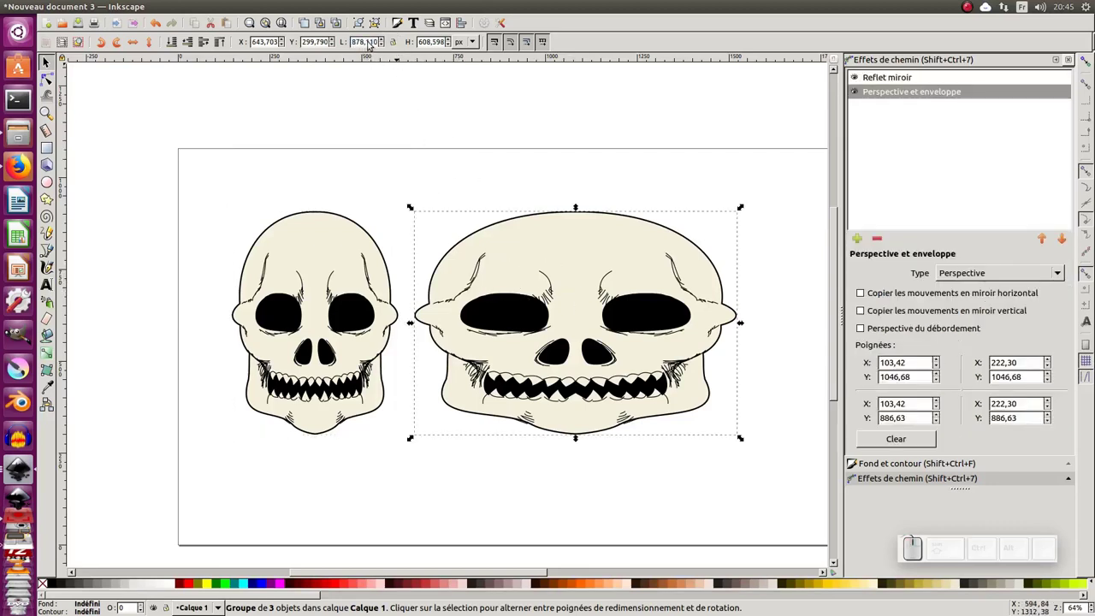
click(369, 43)
key(ctrl+a)
key(ctrl+v)
key(Return)
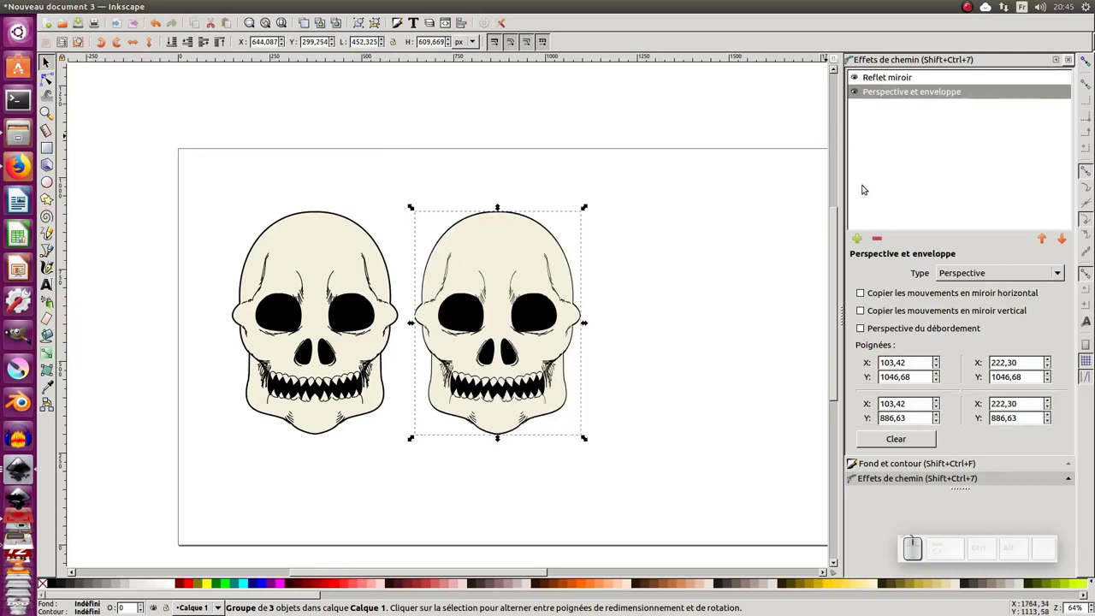
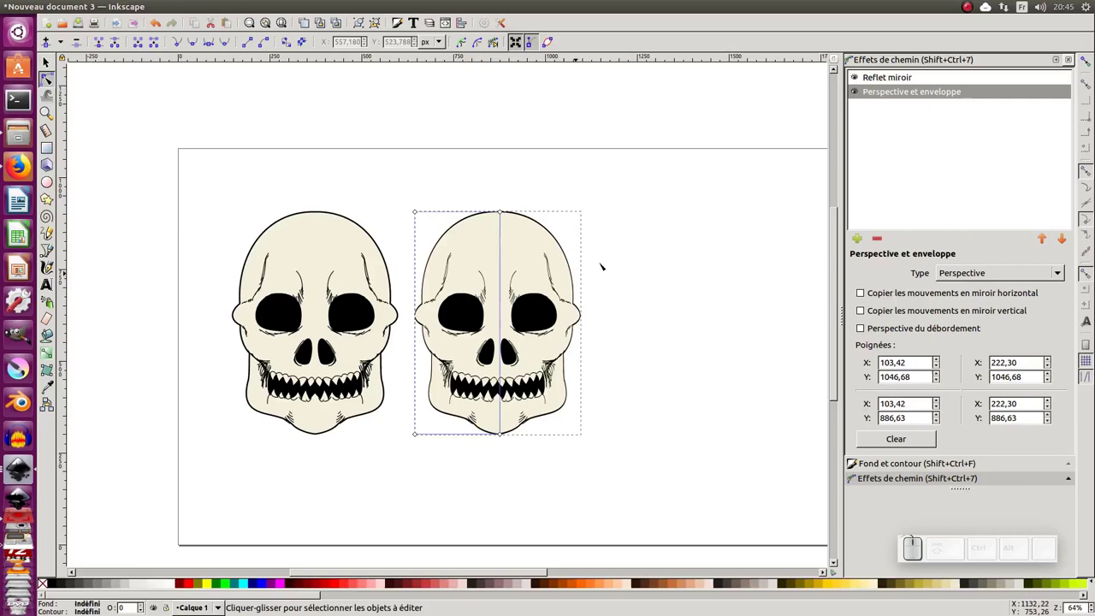
Show the perspective envelope's corner handles and grab a corner to tilt the skull.
click(894, 80)
click(896, 93)
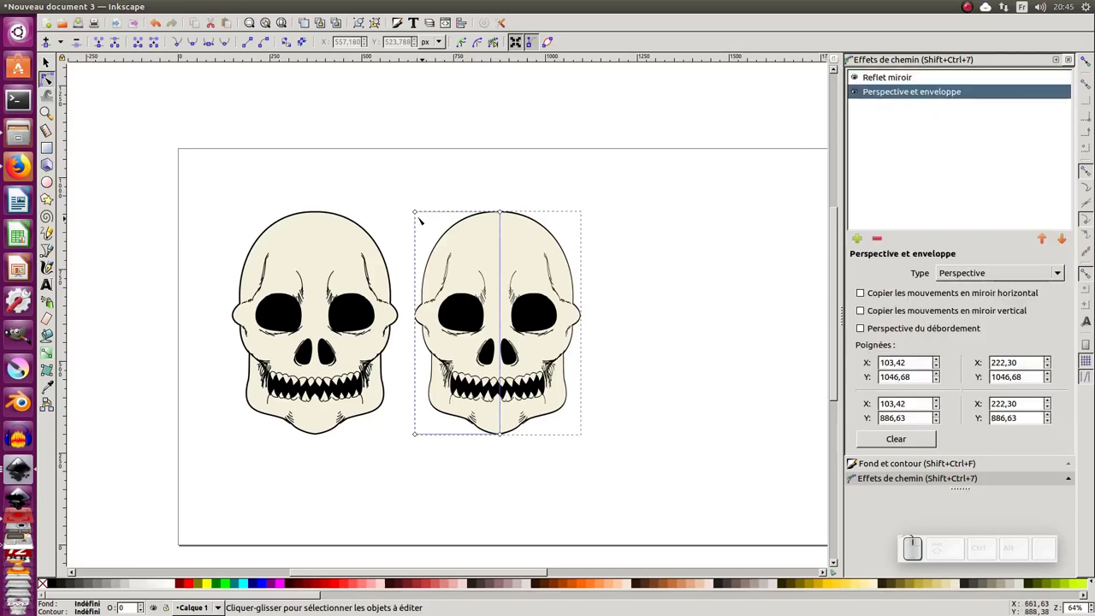
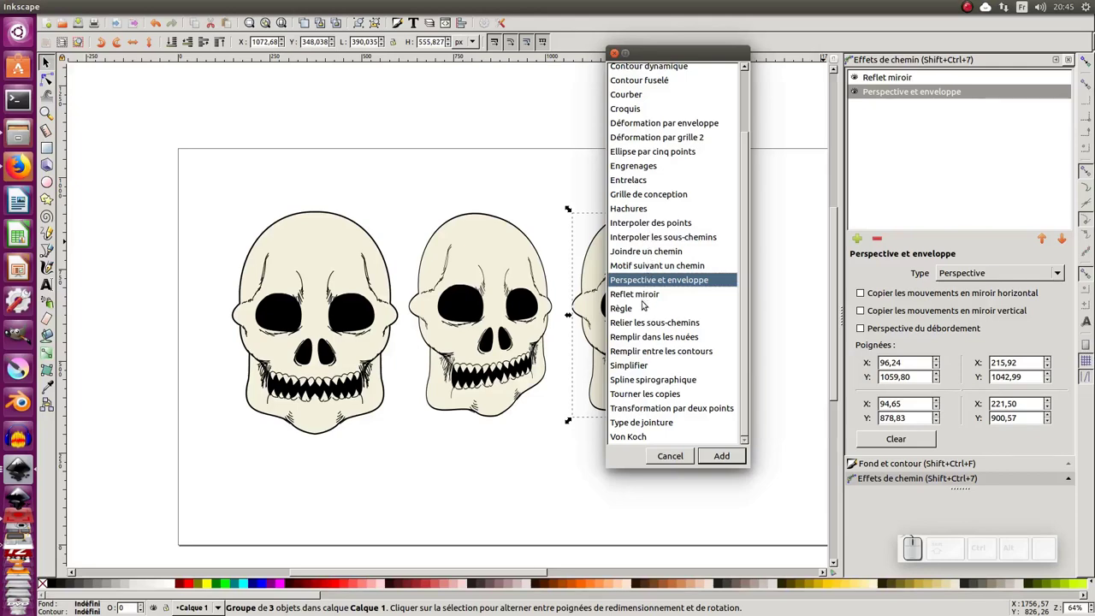
Glance at the reference image and cancel the Add Path Effect dialog without adding anything.
drag(135, 197, 154, 202)
key(alt+Tab)
click(451, 317)
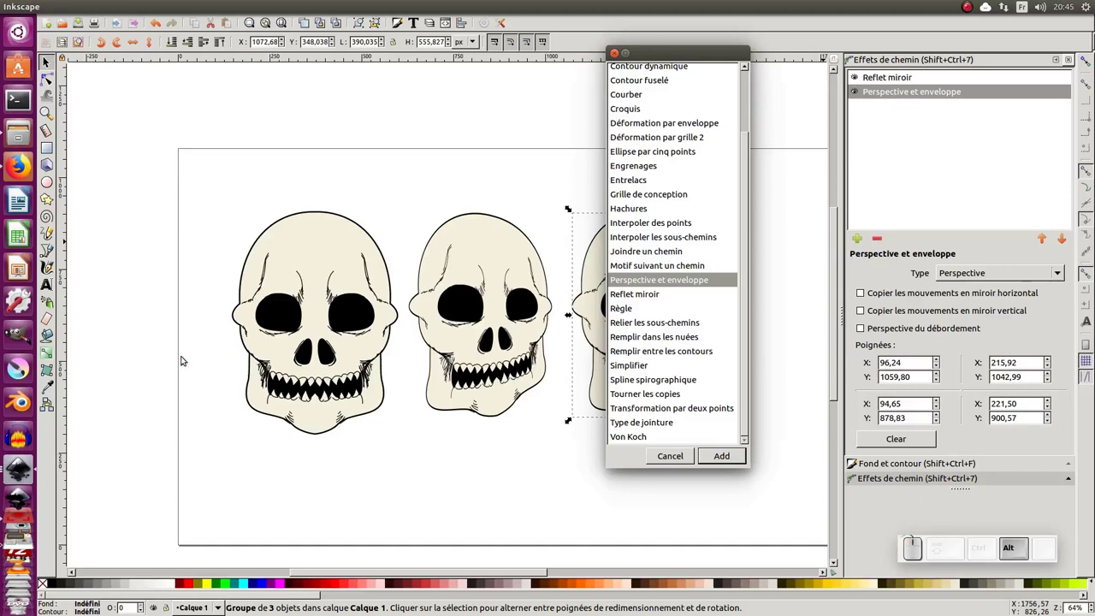
click(25, 467)
click(20, 471)
click(19, 471)
click(618, 60)
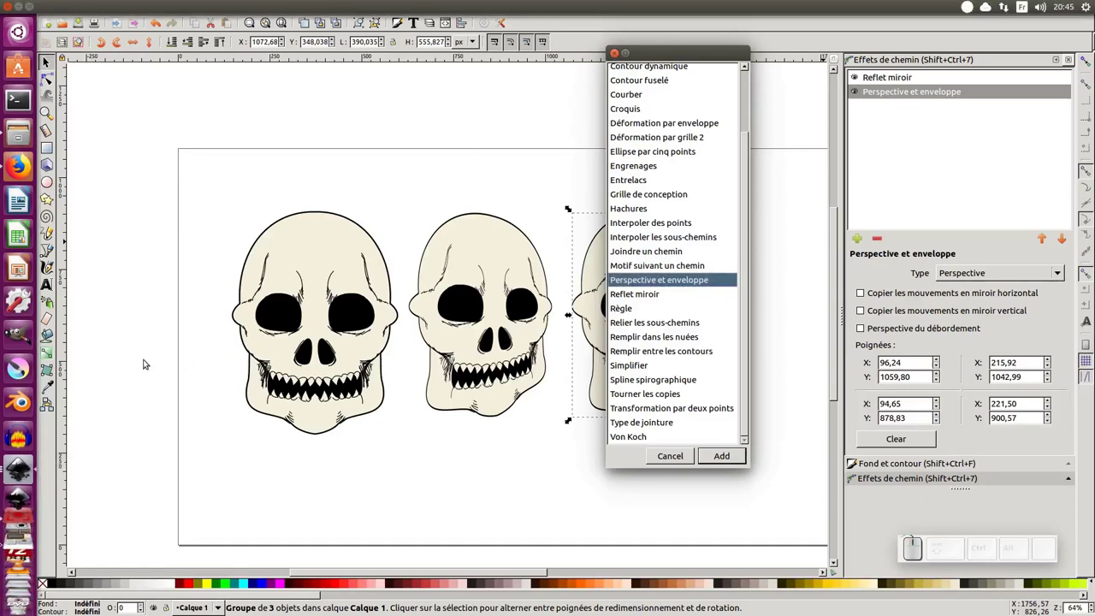
click(615, 54)
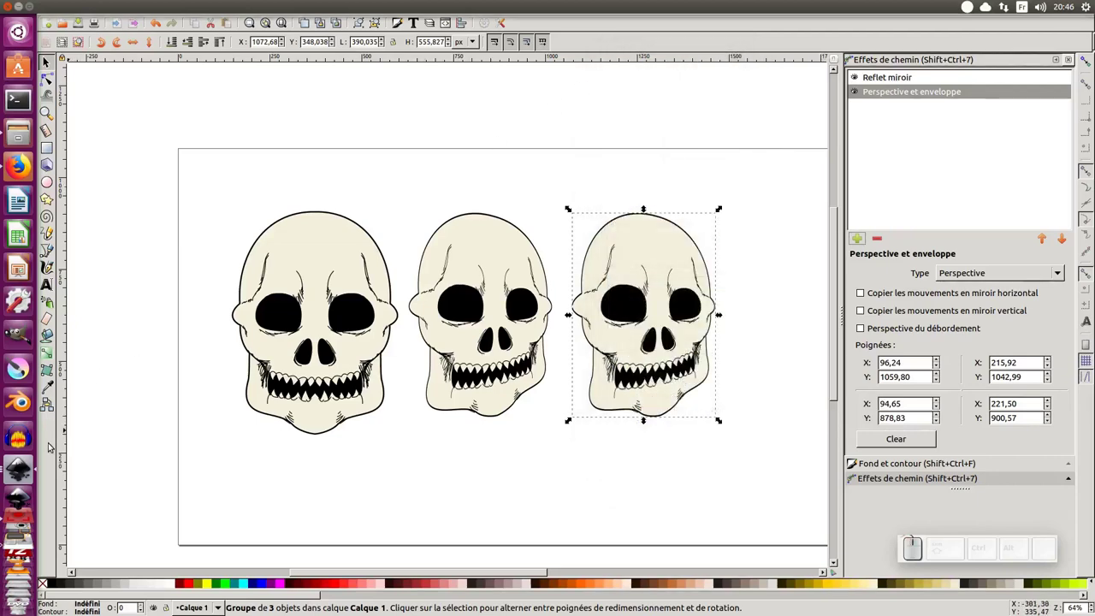
Switch back to the reference picture of skulls for comparison.
click(18, 478)
click(18, 468)
click(18, 469)
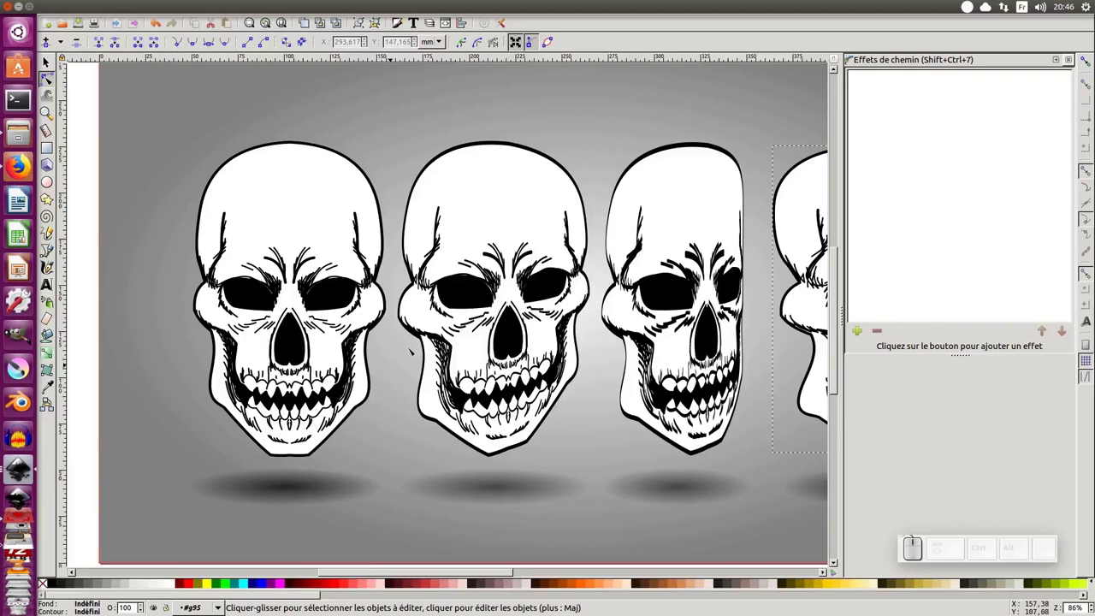
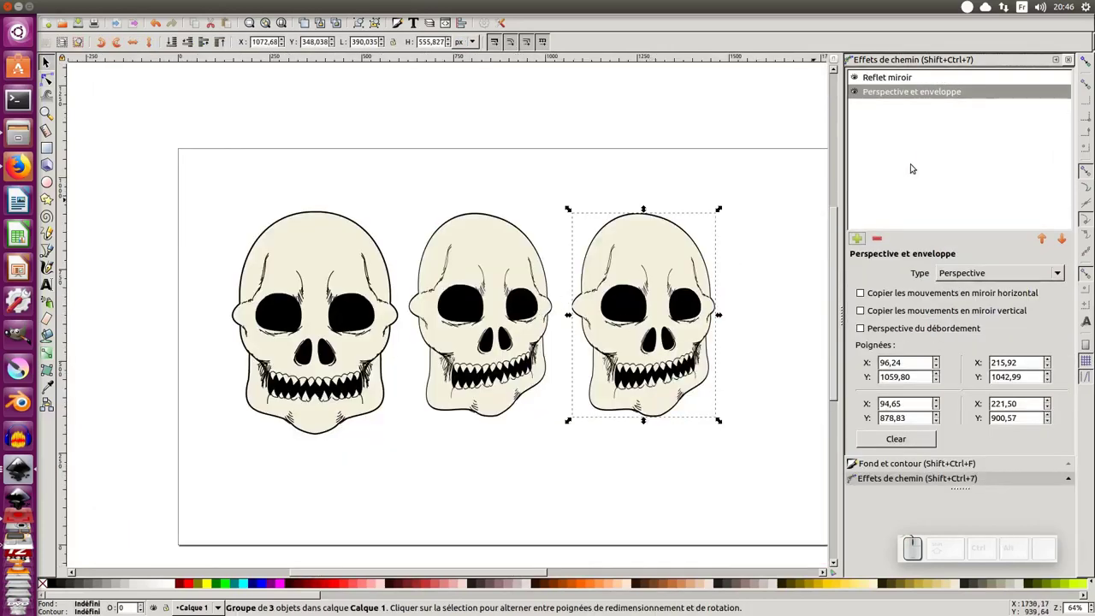
Add an envelope deformation effect to the third skull and pan to view it.
click(859, 245)
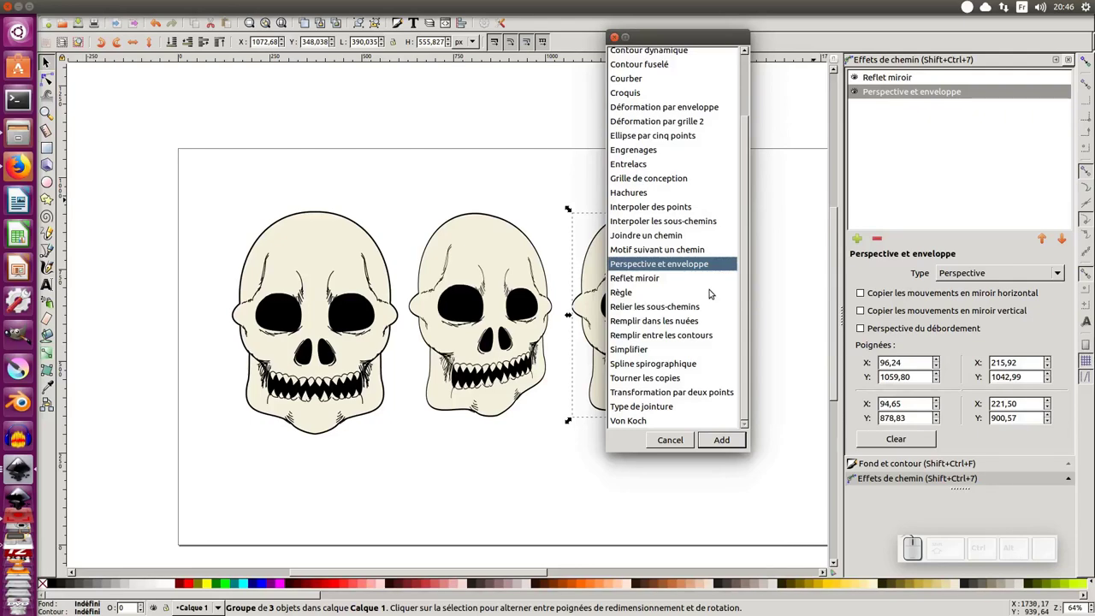
scroll(up, 3)
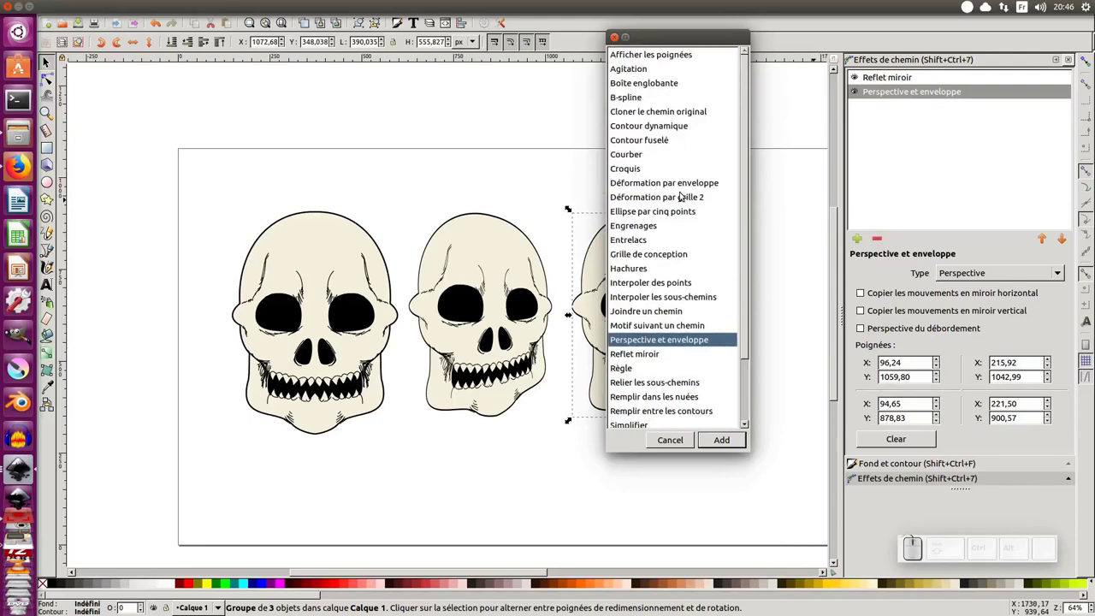
click(687, 184)
click(722, 443)
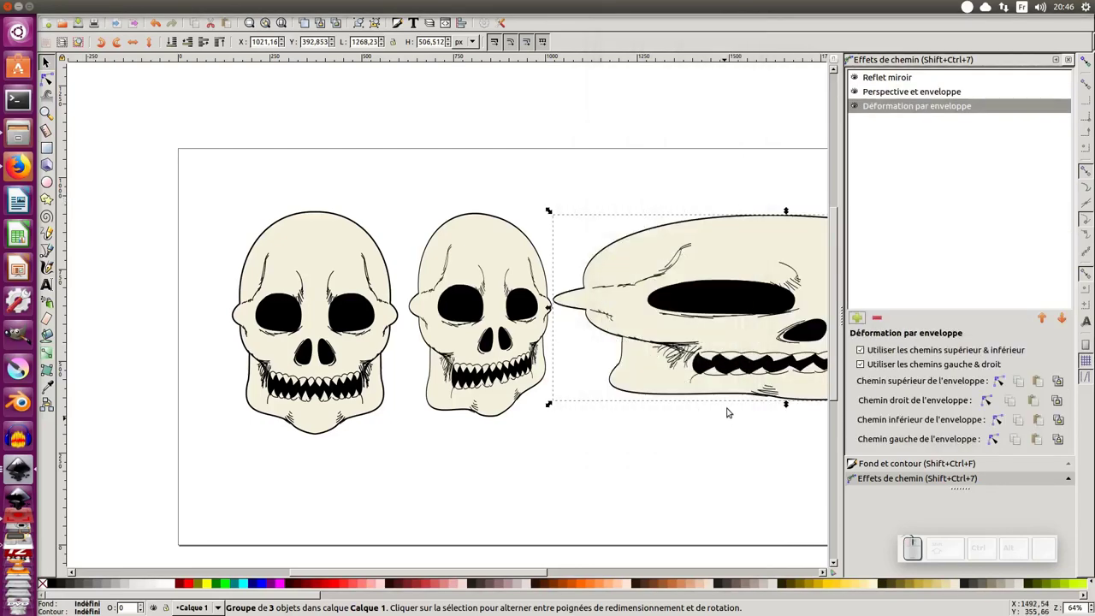
middle_click(730, 394)
middle_click(542, 327)
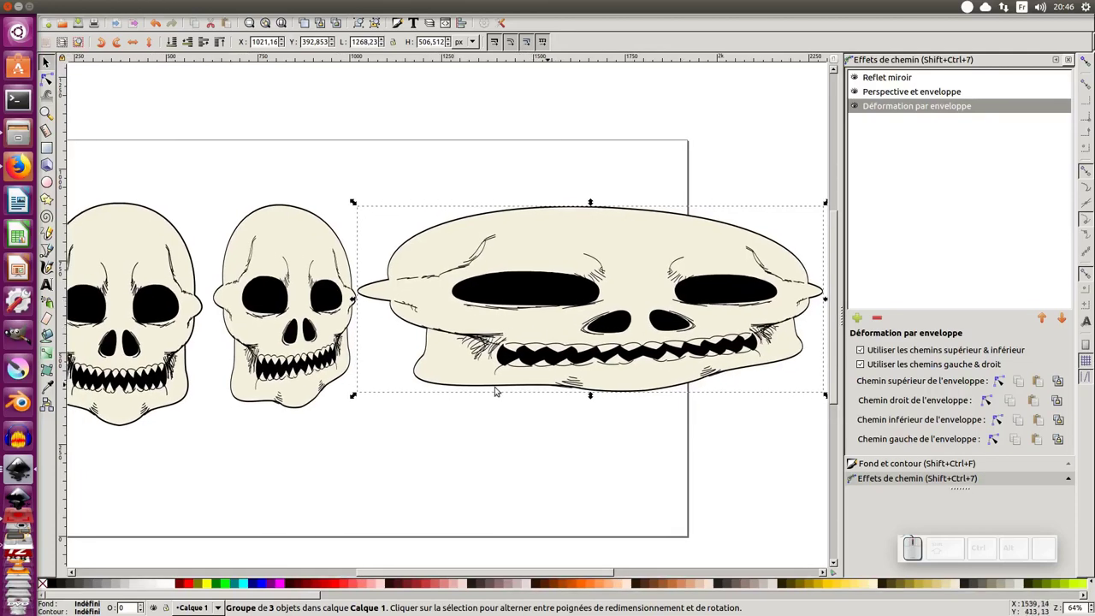
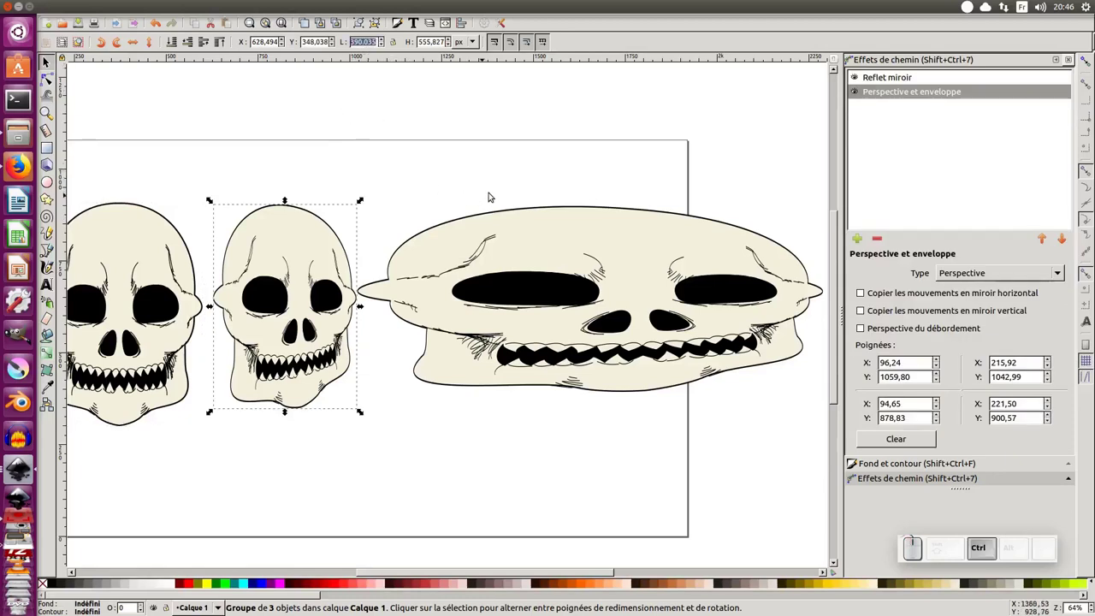
Paste the second skull's width into the third skull's W field to match their size.
key(ctrl+c)
click(505, 217)
click(368, 48)
key(ctrl+a)
key(ctrl+v)
key(ctrl+KP_Enter)
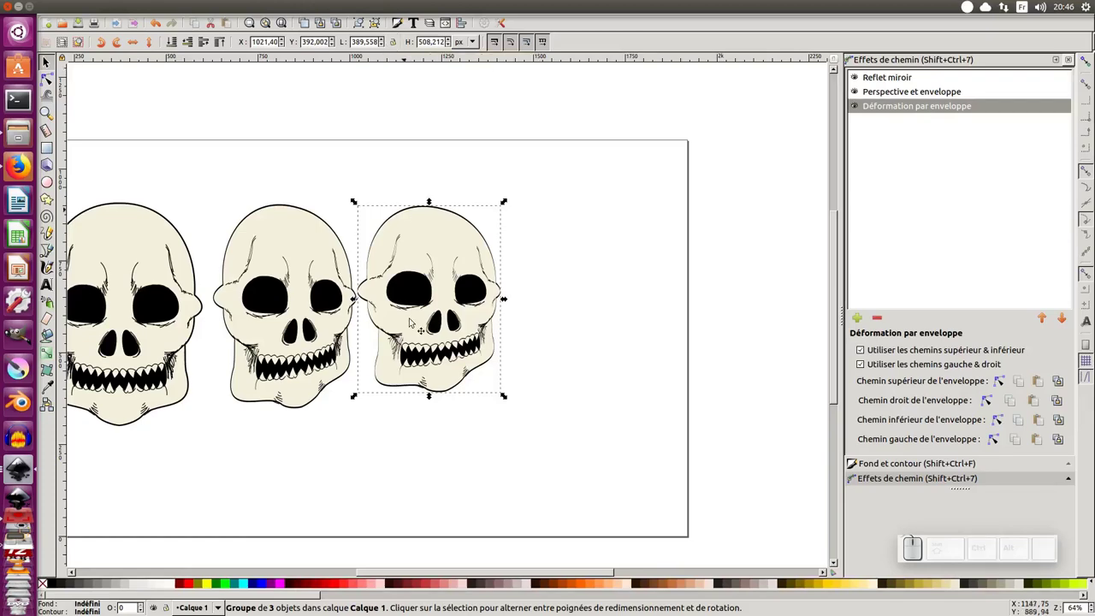
Bring the page into view and check the effects on the first and second skulls.
drag(448, 320, 374, 296)
click(330, 304)
click(320, 294)
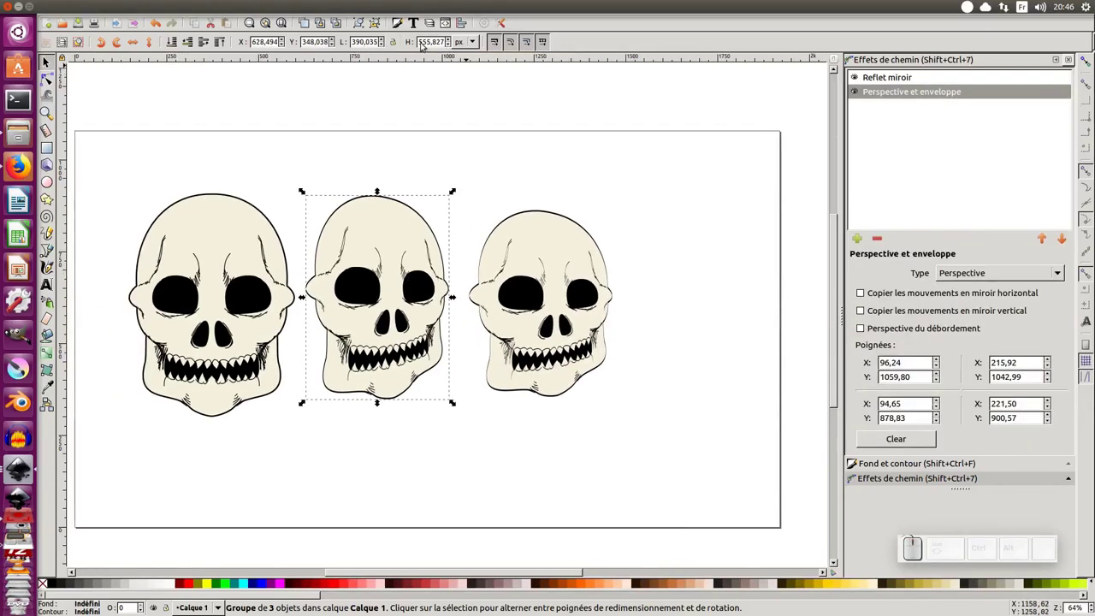
click(240, 252)
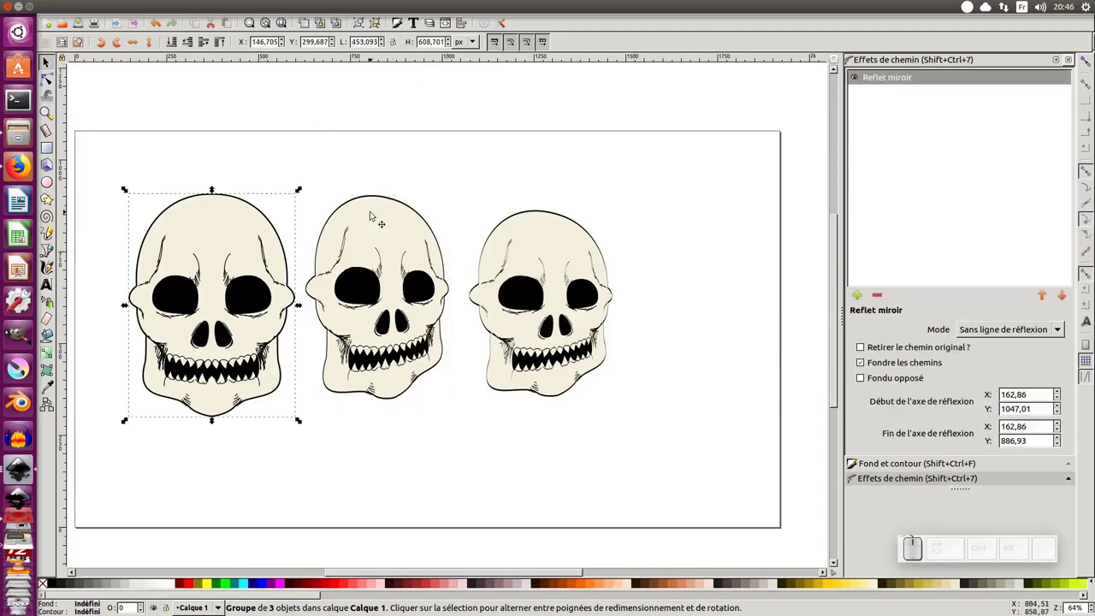
click(374, 215)
click(224, 248)
click(384, 233)
Copy the second skull's height value into the third skull's H field so they match.
click(441, 41)
key(ctrl+a)
key(ctrl+c)
click(533, 222)
click(435, 45)
key(ctrl+a)
key(ctrl+v)
key(ctrl+KP_Enter)
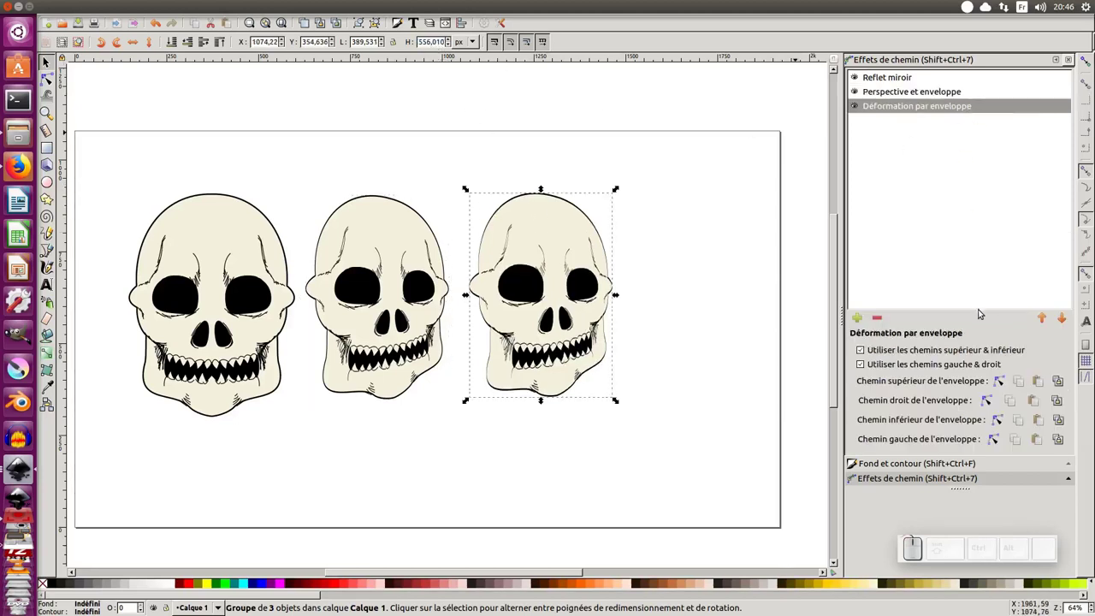
Edit the envelope's top guide path and nudge it to squeeze the third skull's right side.
click(1001, 383)
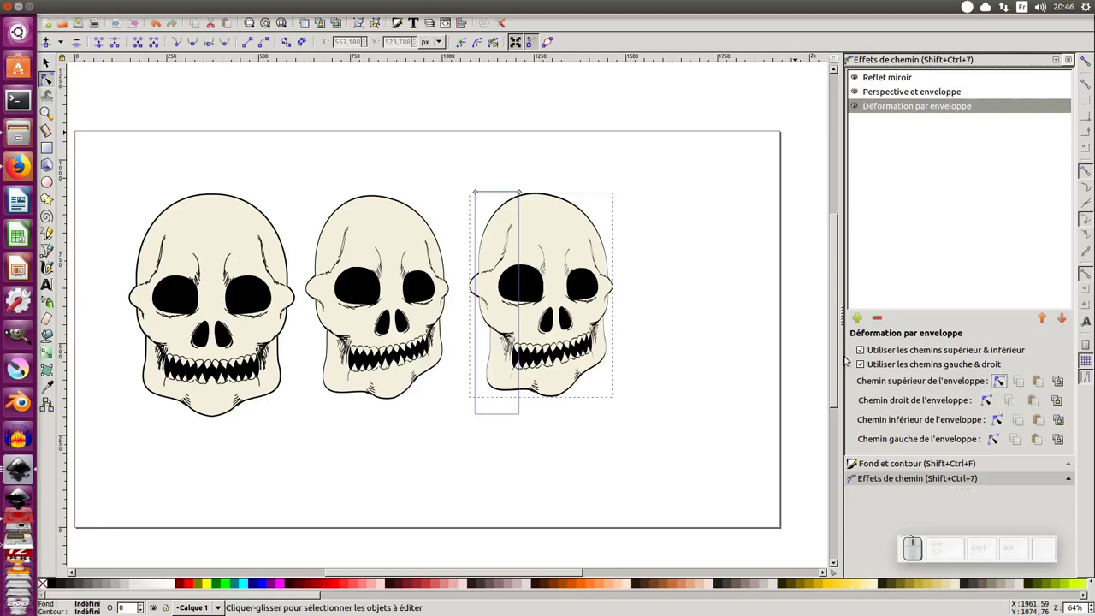
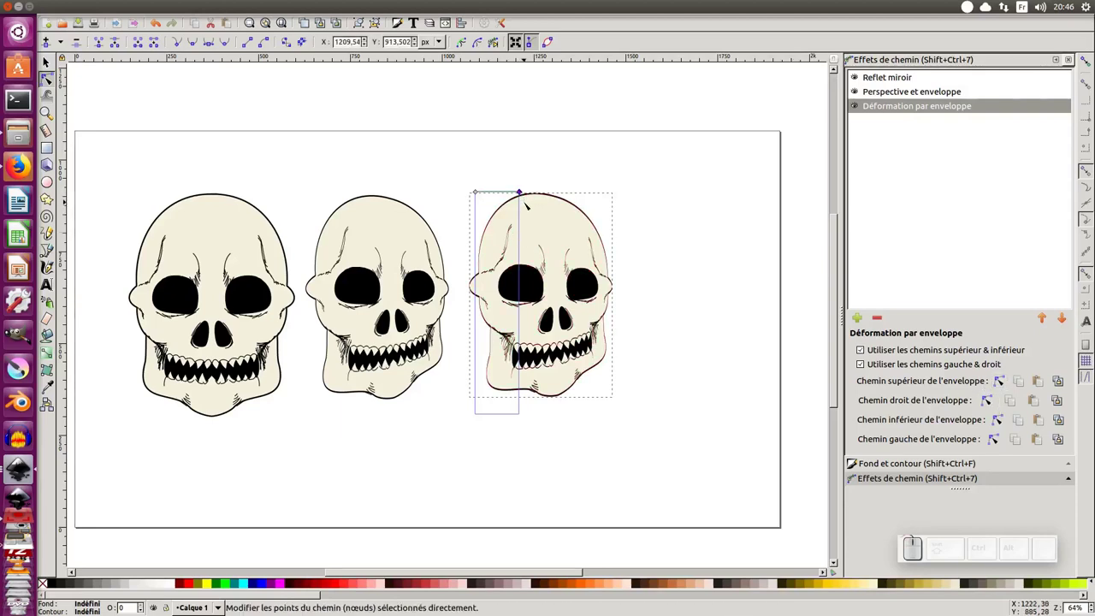
key(Left)
key(Right)
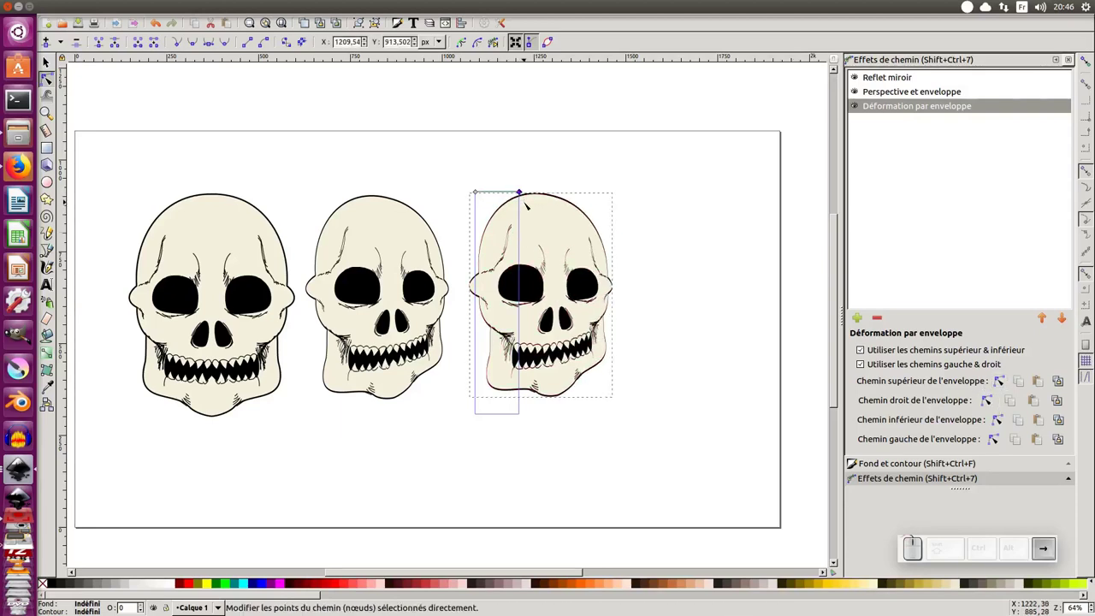
key(Right)
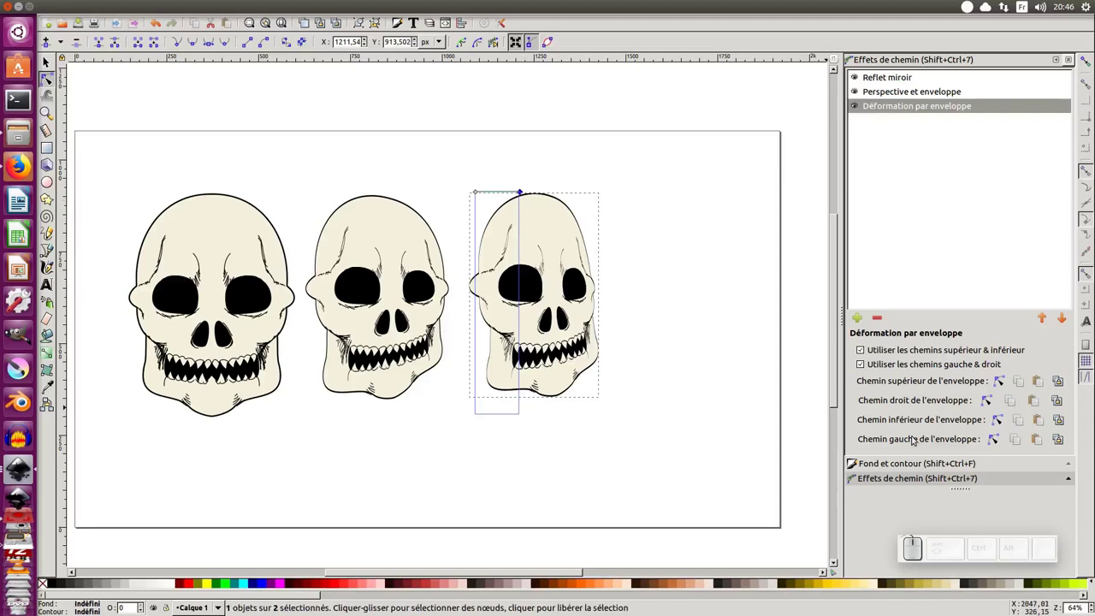
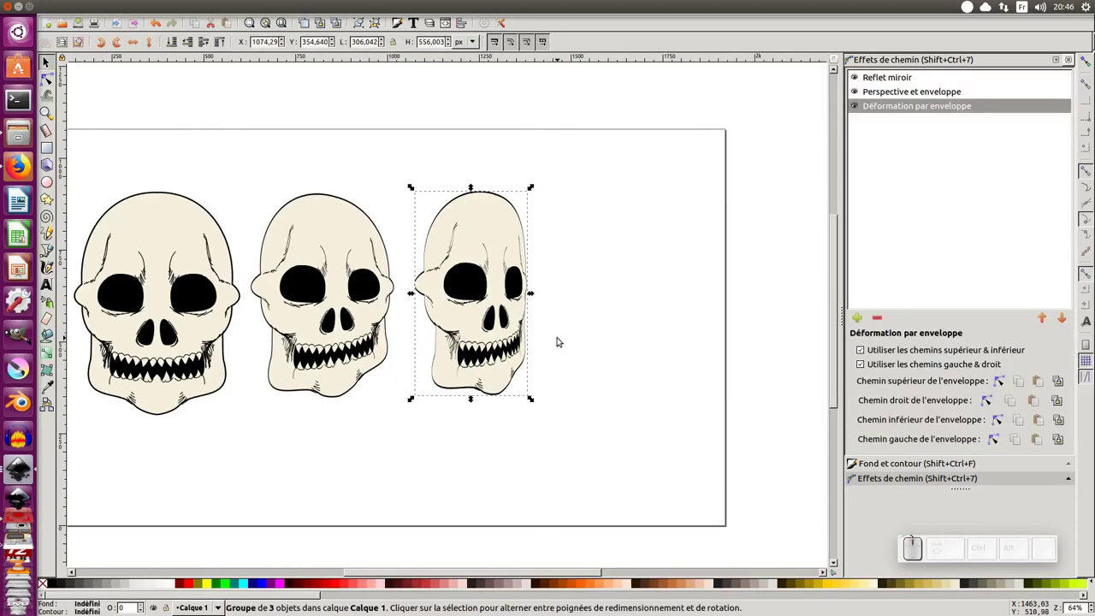
Duplicate the third skull, place the copy to its right and start editing its envelope guide.
key(ctrl+d)
drag(470, 320, 77, 121)
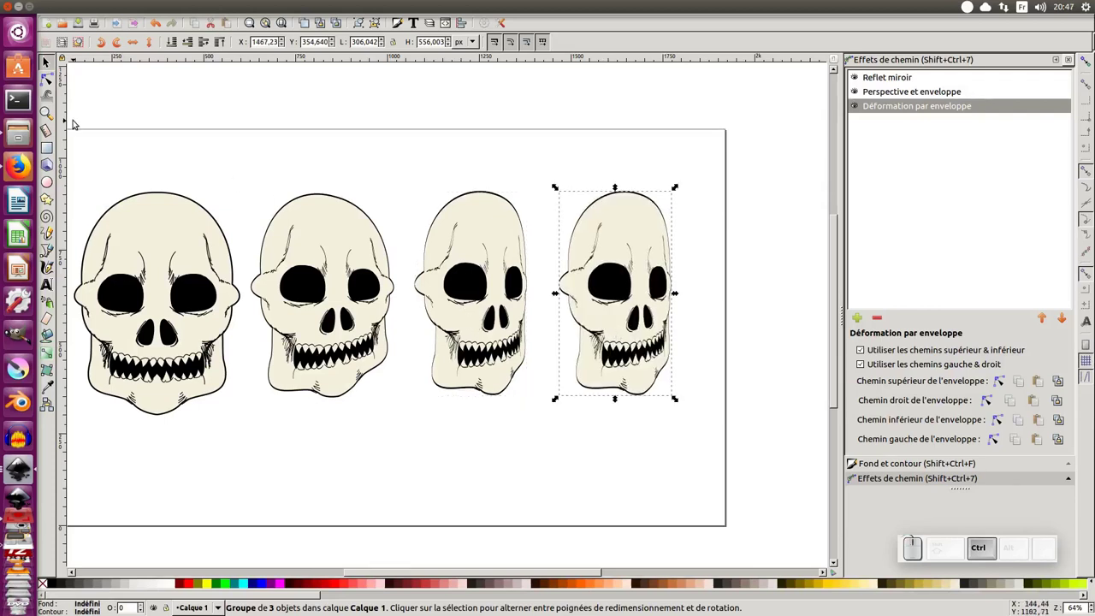
click(49, 80)
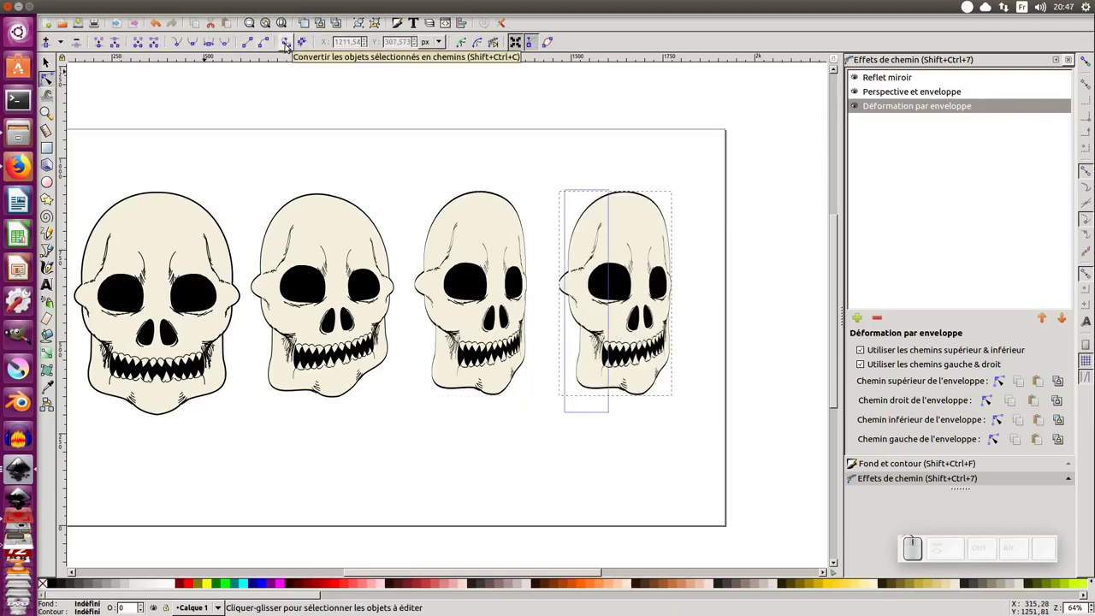
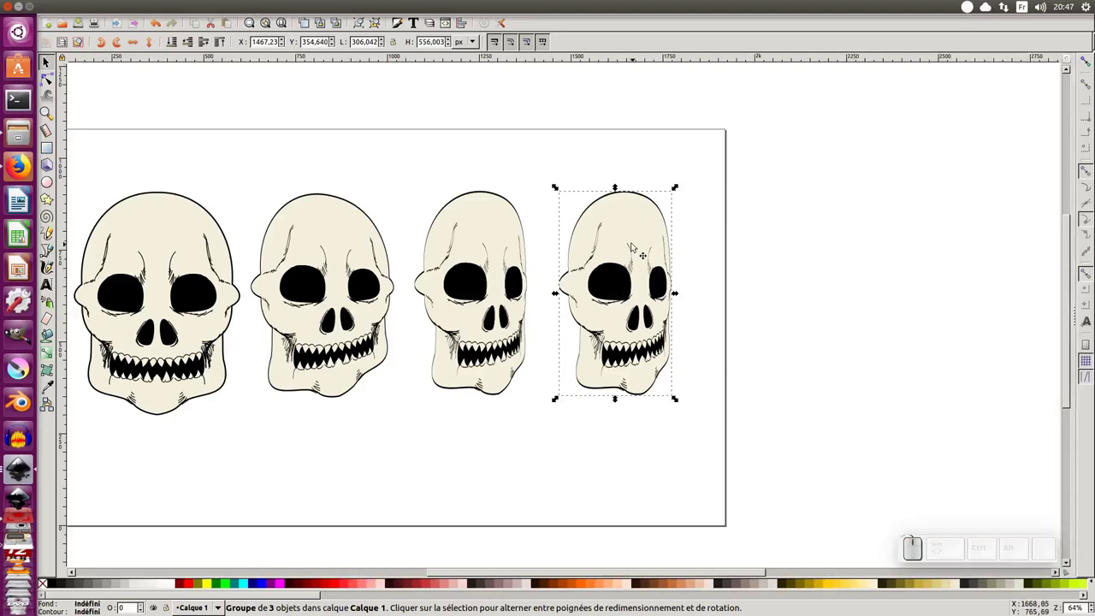
Open the Objects list from the Objet menu and expand the fourth skull's group g1573.
click(200, 7)
click(214, 25)
click(974, 108)
click(1000, 121)
click(989, 111)
click(804, 149)
click(622, 262)
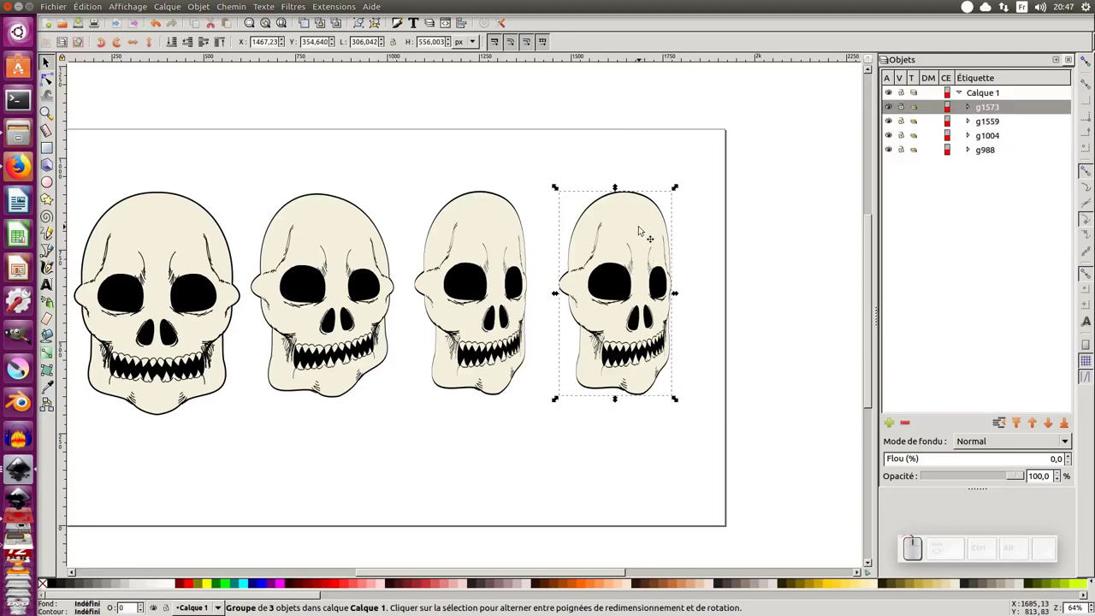
click(643, 230)
Select the group's three paths (path1571, path1569, path1567) for node editing.
click(1016, 123)
click(1011, 136)
click(1012, 151)
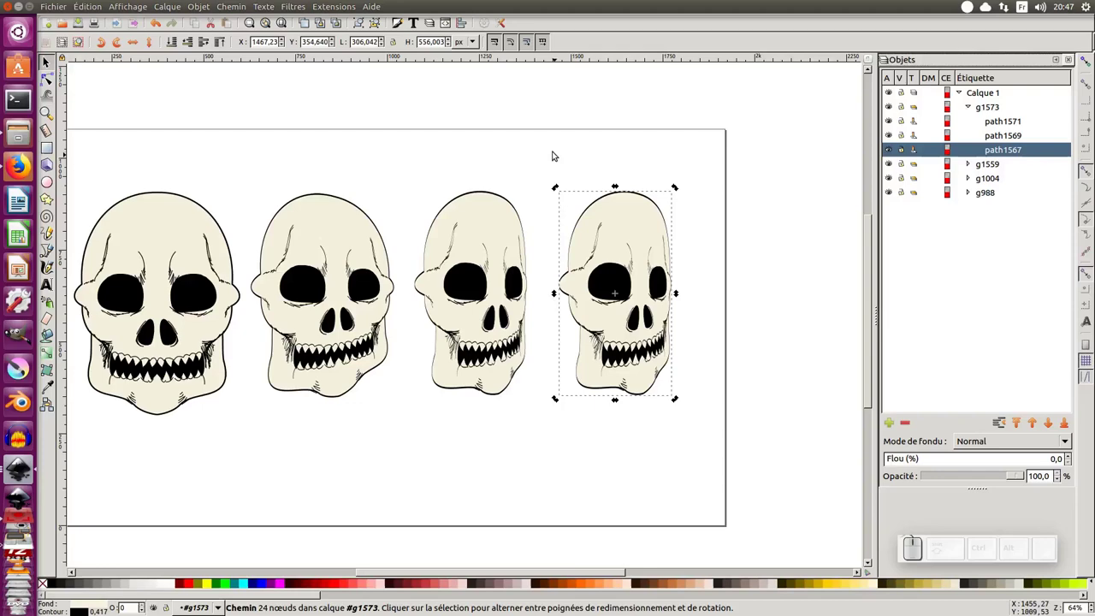
click(559, 162)
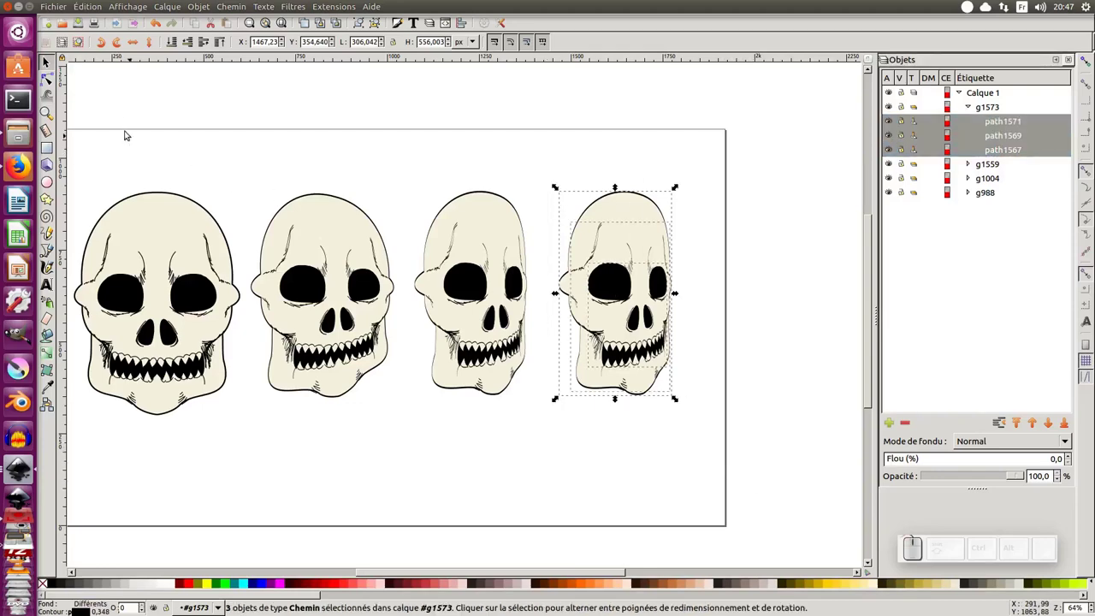